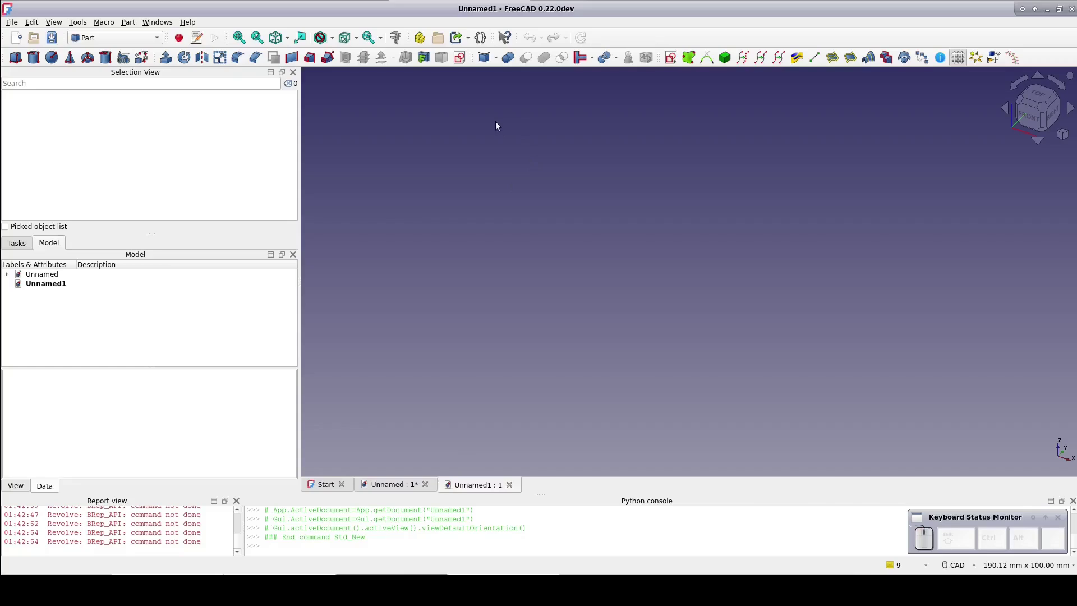
Step: Create a new Sketcher sketch on the XZ (front) plane and frame the origin at left
{"action": "left_click", "coordinate": [461, 56]}
{"action": "left_click", "coordinate": [510, 259]}
{"action": "left_click", "coordinate": [559, 321]}
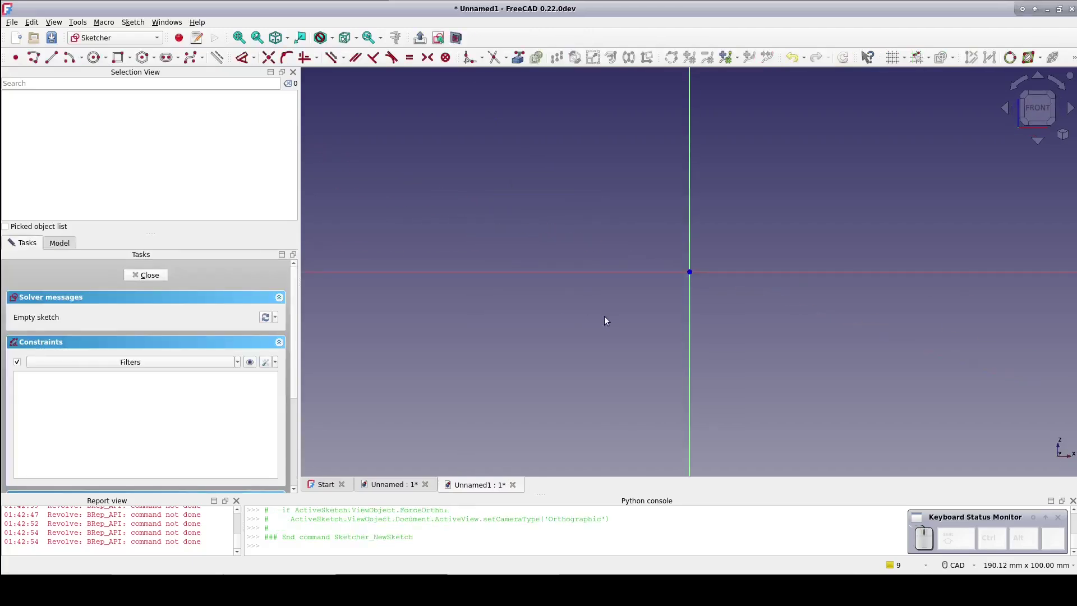
{"action": "middle_click", "coordinate": [560, 337]}
{"action": "left_click_drag", "start_coordinate": [698, 232], "coordinate": [556, 286]}
{"action": "scroll", "scroll_direction": "up", "scroll_amount": 3}
Step: Draw a three-segment construction polyline from the origin and drag its vertices into the cup-wall shape
{"action": "left_click", "coordinate": [219, 57]}
{"action": "left_click", "coordinate": [37, 53]}
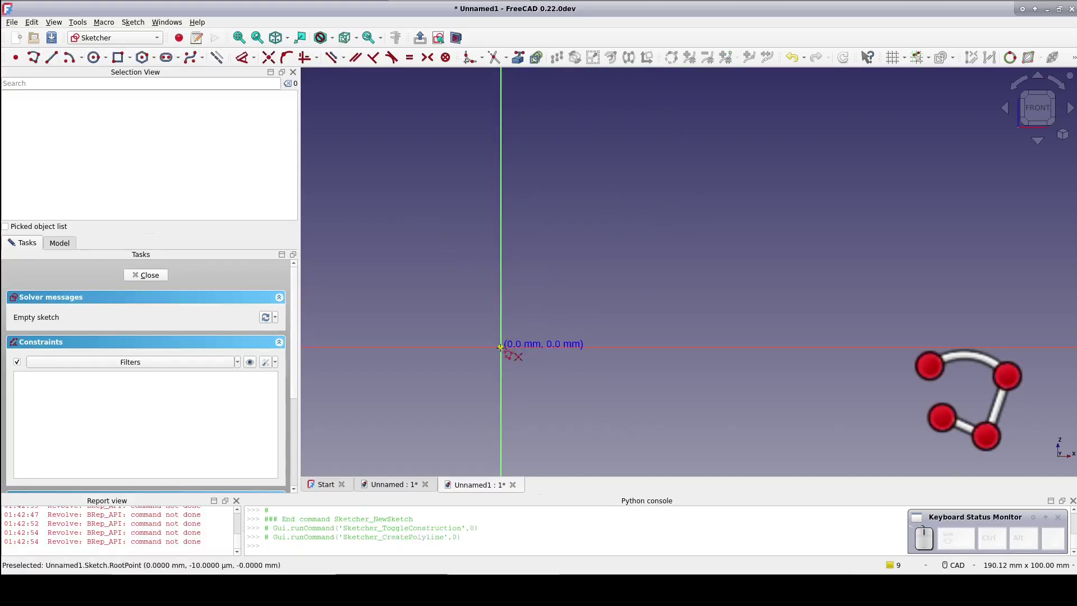
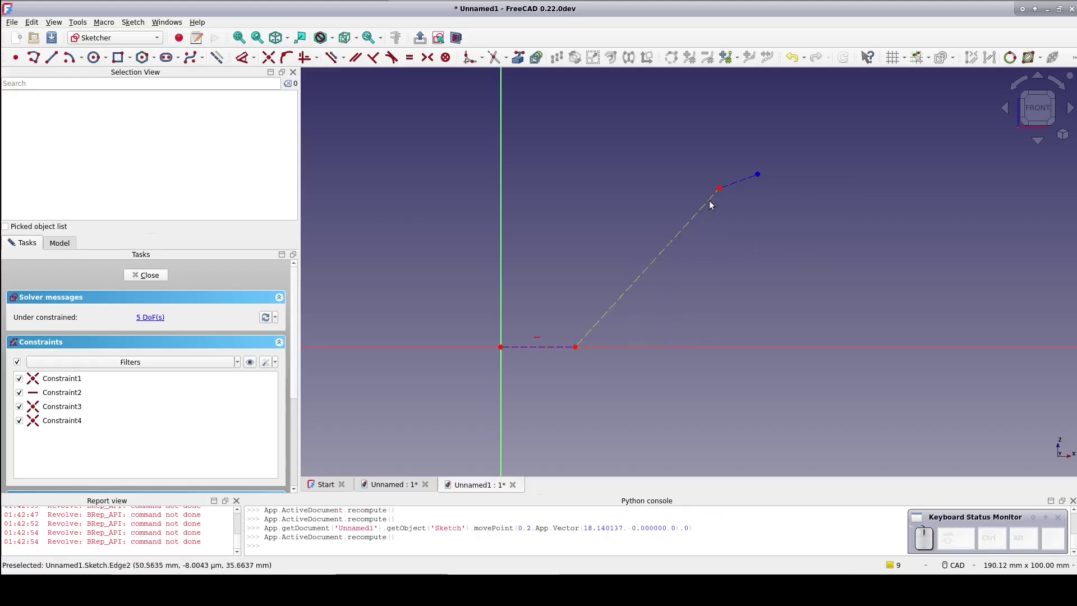
{"action": "left_click_drag", "start_coordinate": [725, 187], "coordinate": [800, 187]}
{"action": "left_click_drag", "start_coordinate": [763, 172], "coordinate": [695, 158]}
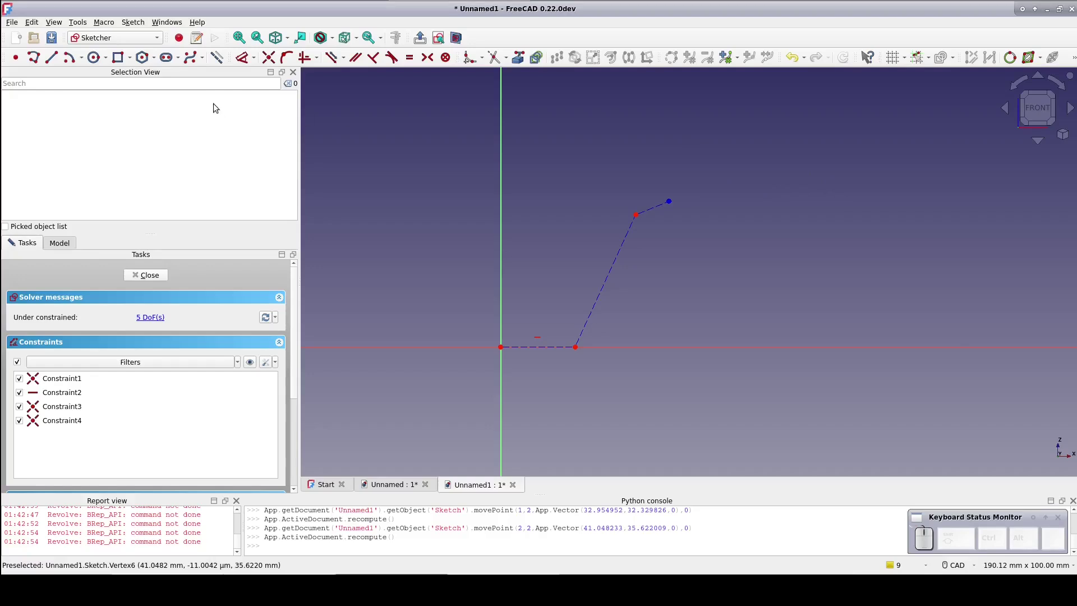
Step: Offset the selected polyline by 1 in Arc mode with an offset constraint, as normal geometry
{"action": "left_click", "coordinate": [217, 56]}
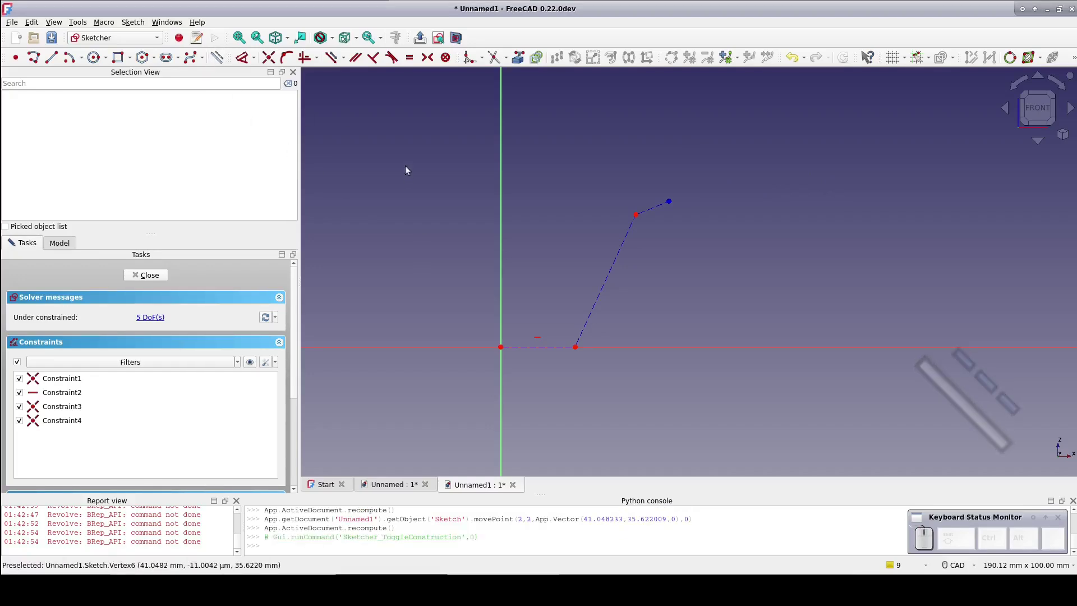
{"action": "left_click_drag", "start_coordinate": [410, 150], "coordinate": [750, 427]}
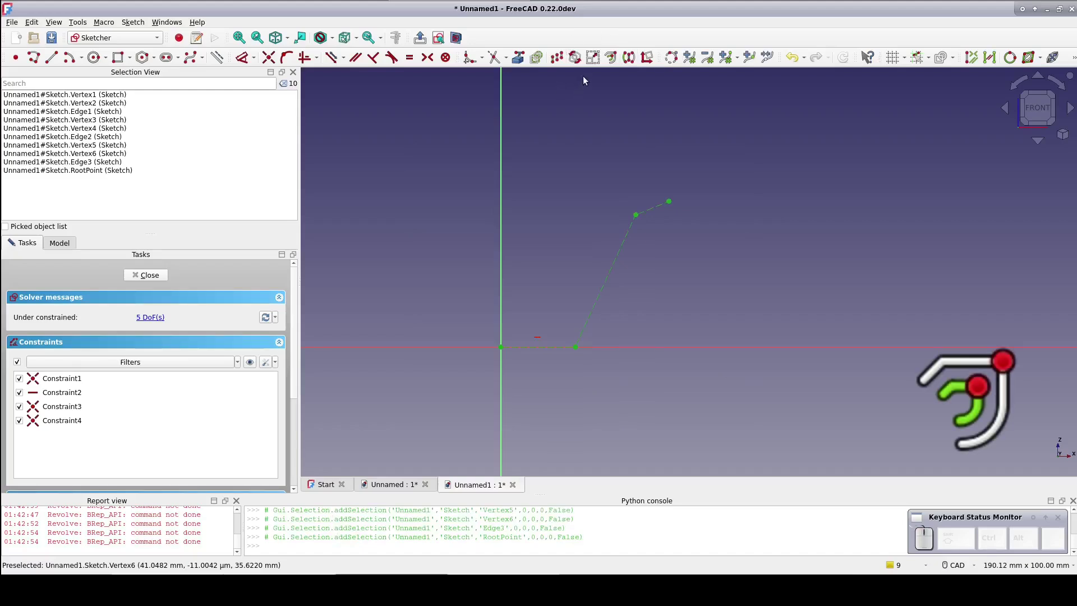
{"action": "left_click", "coordinate": [611, 60]}
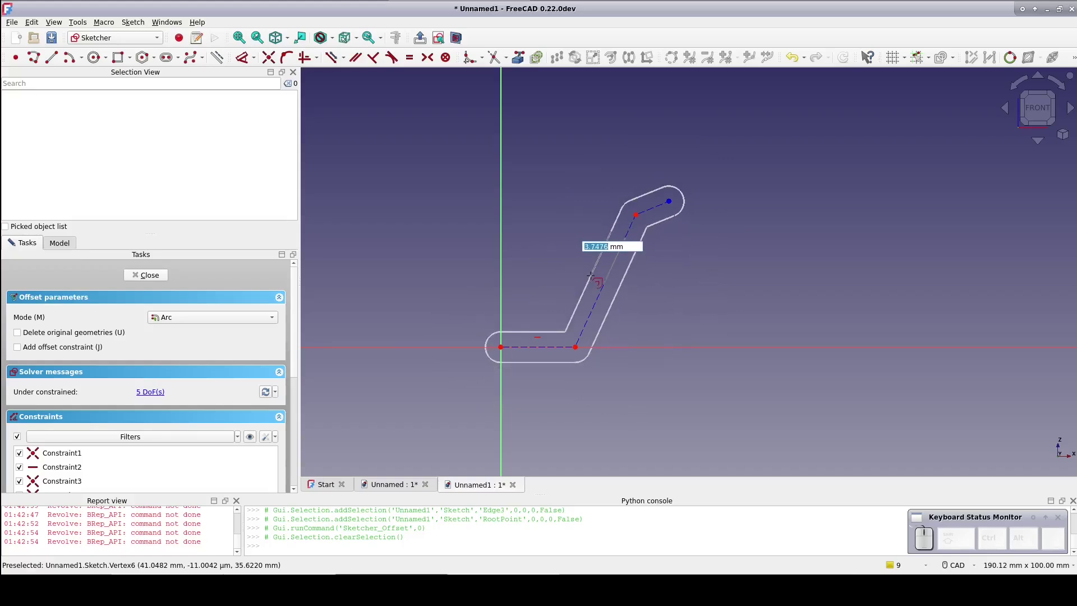
{"action": "left_click", "coordinate": [66, 349]}
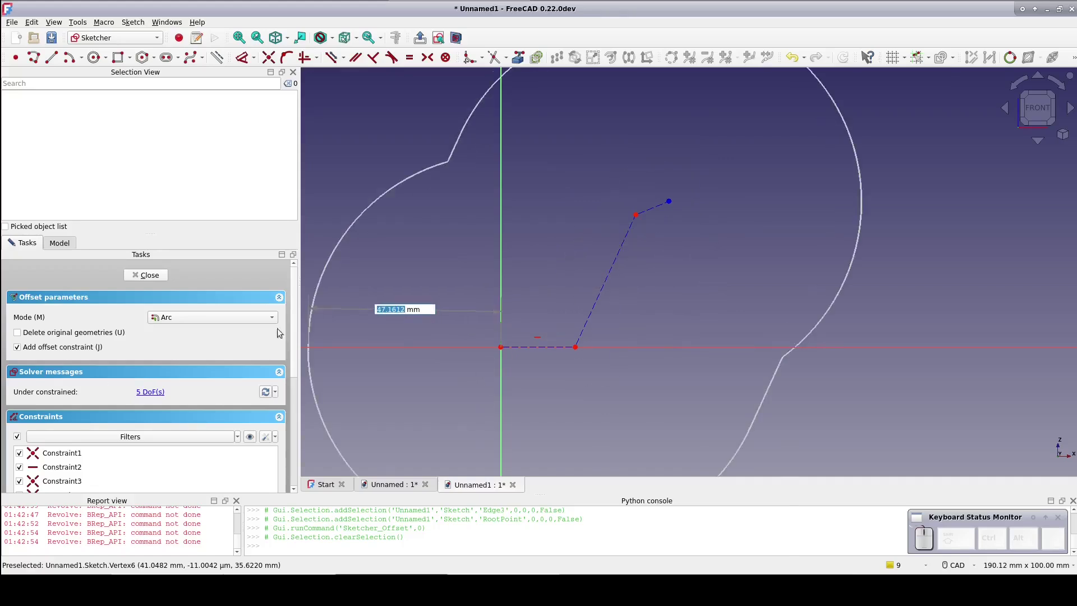
{"action": "key", "text": "1"}
{"action": "key", "text": "Return"}
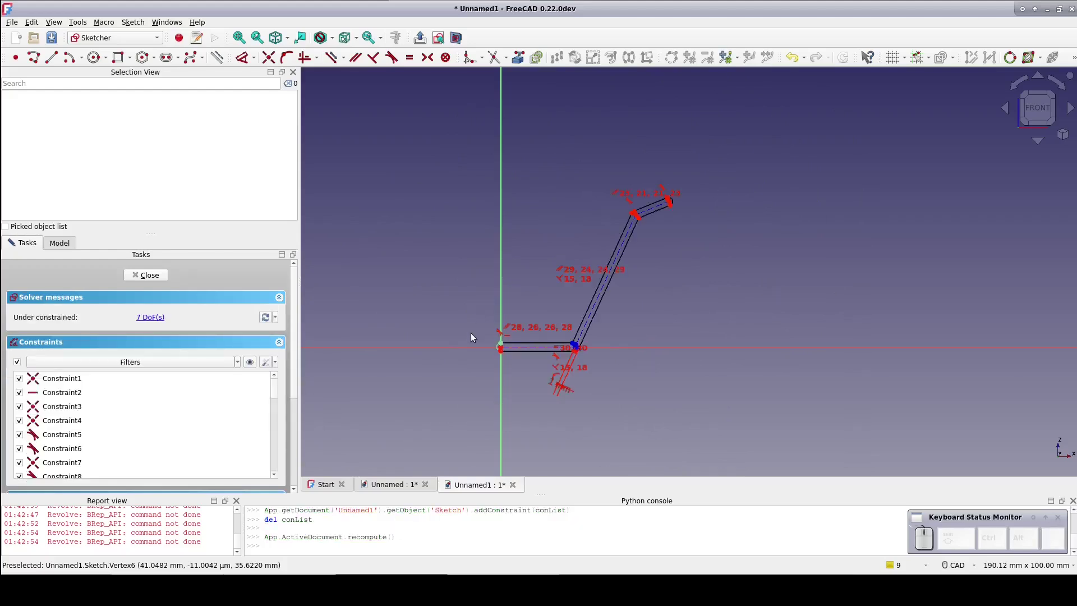
Step: Zoom in on the outline's rounded end at the origin
{"action": "scroll", "scroll_direction": "up", "scroll_amount": 3}
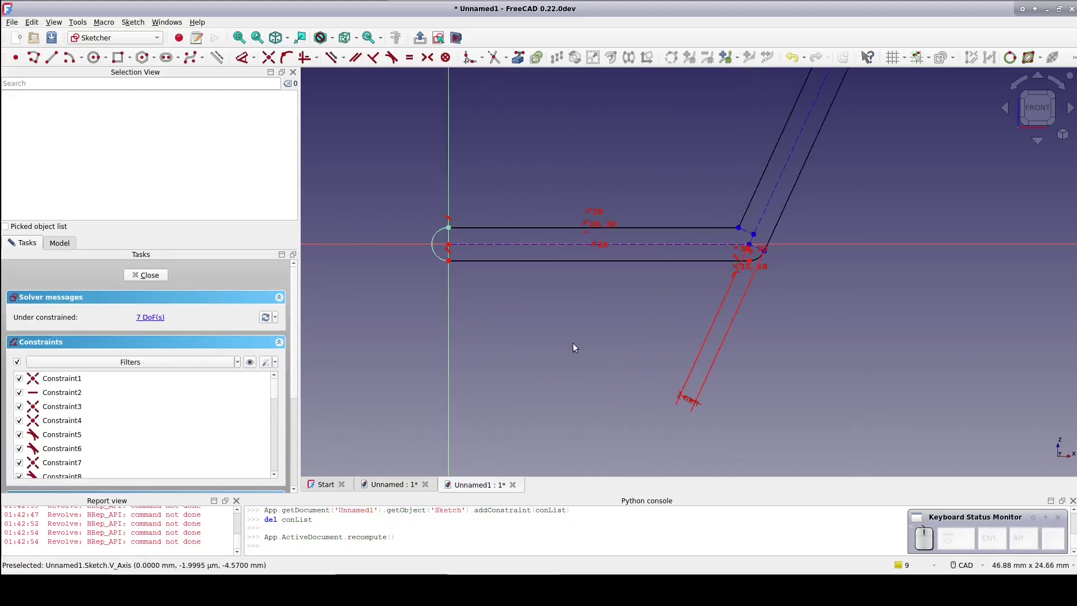
{"action": "left_click_drag", "start_coordinate": [585, 327], "coordinate": [593, 385]}
{"action": "scroll", "scroll_direction": "up", "scroll_amount": 3}
{"action": "left_click", "coordinate": [528, 362]}
{"action": "scroll", "scroll_direction": "up", "scroll_amount": 3}
{"action": "left_click_drag", "start_coordinate": [786, 299], "coordinate": [760, 390]}
{"action": "scroll", "scroll_direction": "up", "scroll_amount": 3}
{"action": "left_click_drag", "start_coordinate": [695, 328], "coordinate": [772, 401]}
{"action": "scroll", "scroll_direction": "down", "scroll_amount": 3}
{"action": "left_click_drag", "start_coordinate": [773, 402], "coordinate": [707, 400]}
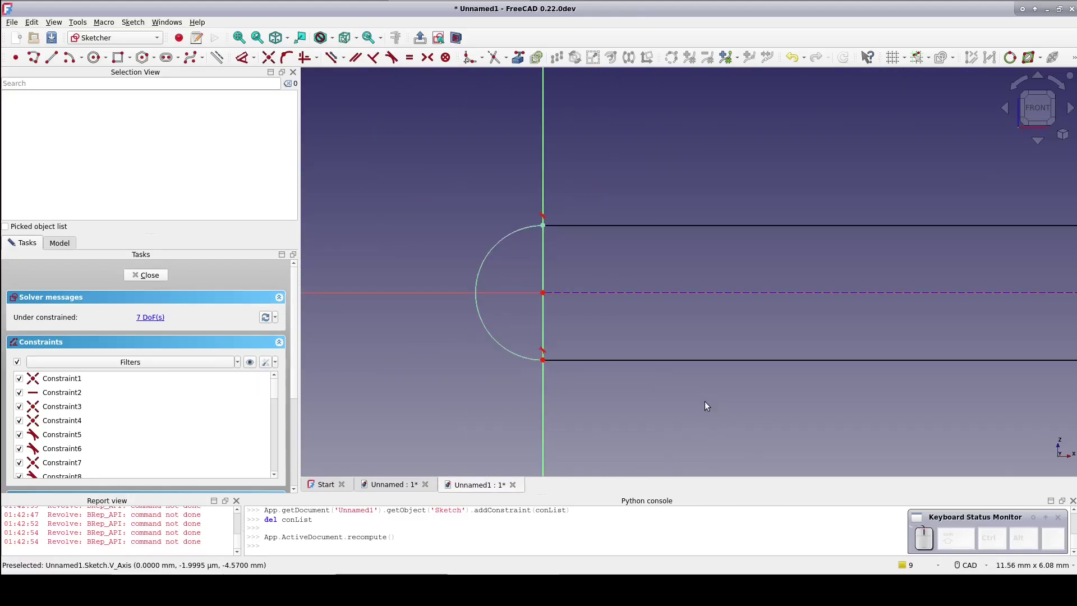
Step: Start a line along the vertical axis to close the outline at the origin end
{"action": "left_click", "coordinate": [54, 59]}
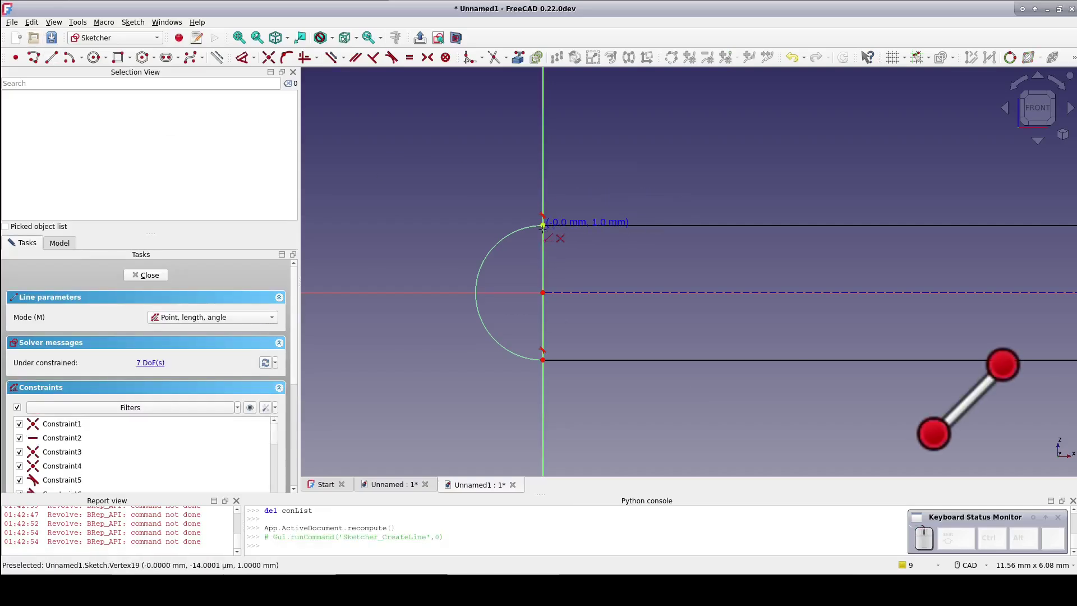
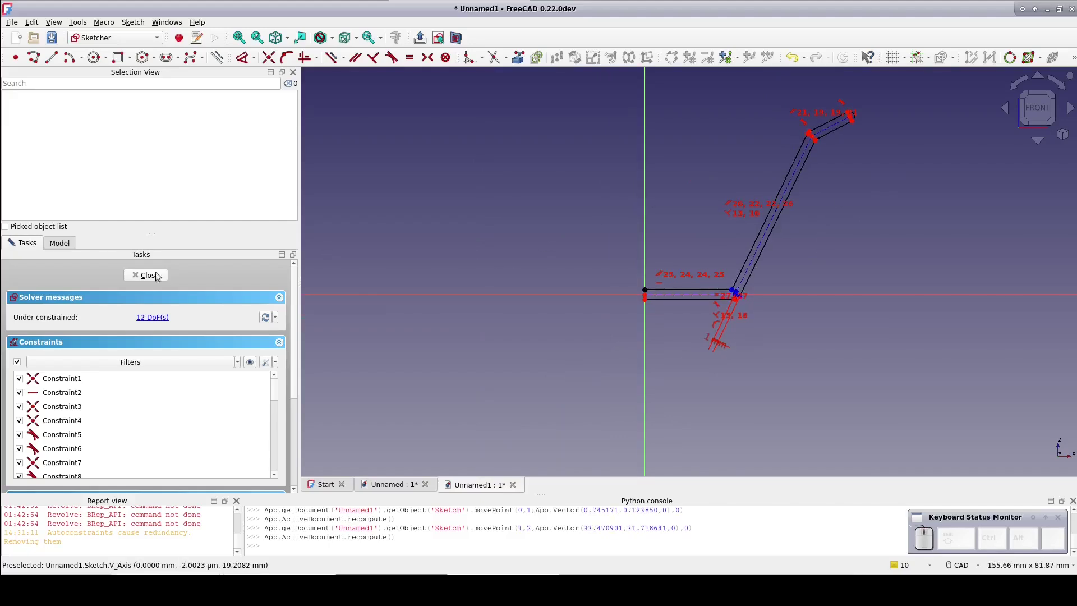
Step: Close the sketch and revolve the wall profile around the vertical axis in the Part workbench
{"action": "left_click", "coordinate": [152, 279]}
{"action": "left_click", "coordinate": [1022, 118]}
{"action": "left_click", "coordinate": [865, 213]}
{"action": "left_click", "coordinate": [184, 58]}
{"action": "left_click", "coordinate": [164, 277]}
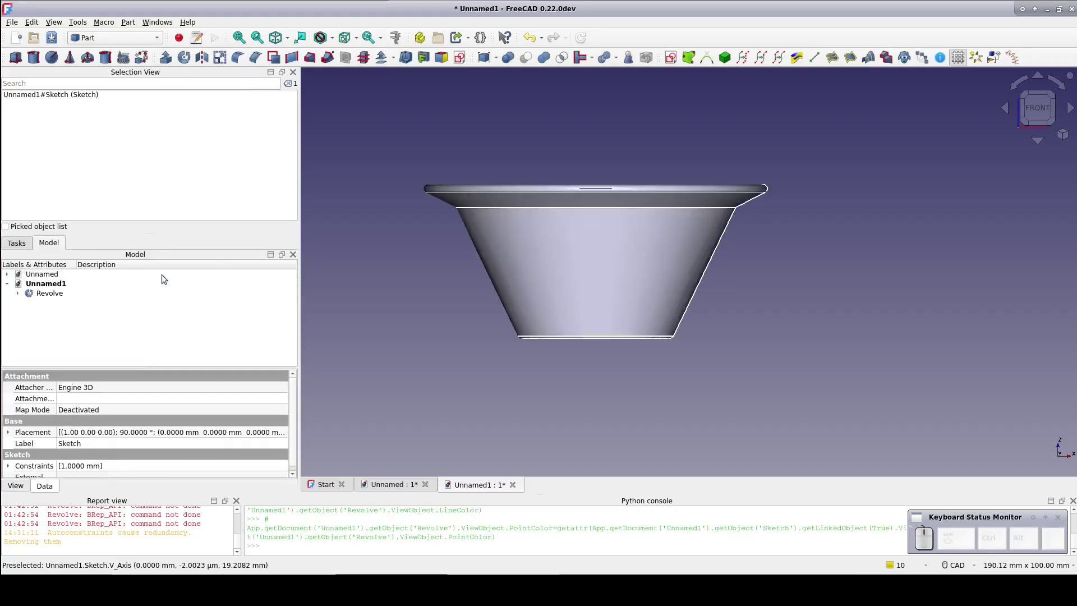
Step: Orbit around the revolved cup to inspect its flared rim and hollow interior
{"action": "left_click_drag", "start_coordinate": [404, 279], "coordinate": [462, 299]}
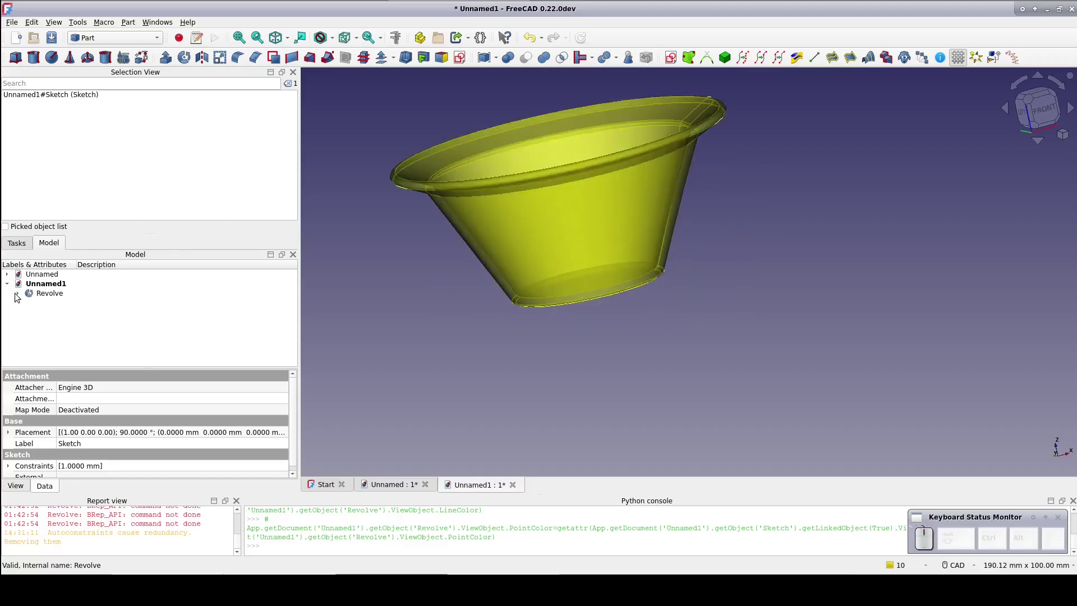
{"action": "left_click", "coordinate": [17, 294]}
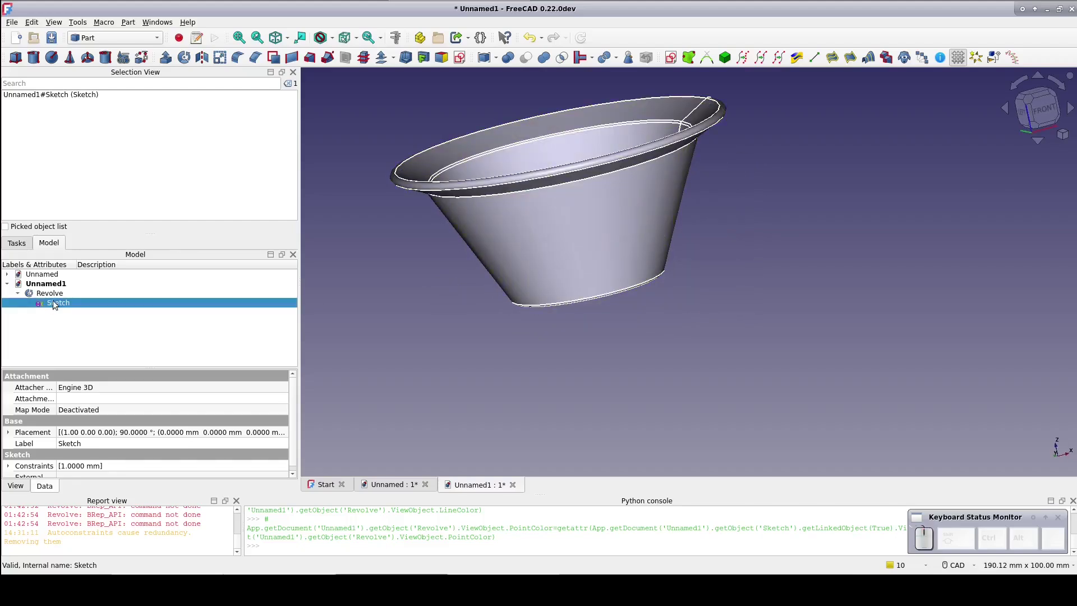
{"action": "left_click", "coordinate": [56, 303]}
{"action": "scroll", "scroll_direction": "up", "scroll_amount": 3}
{"action": "left_click_drag", "start_coordinate": [842, 225], "coordinate": [816, 319]}
{"action": "left_click_drag", "start_coordinate": [711, 227], "coordinate": [477, 278]}
{"action": "left_click", "coordinate": [148, 278]}
{"action": "middle_click", "coordinate": [442, 356]}
{"action": "left_click_drag", "start_coordinate": [442, 354], "coordinate": [452, 326]}
{"action": "middle_click", "coordinate": [426, 277]}
{"action": "left_click_drag", "start_coordinate": [426, 277], "coordinate": [439, 296]}
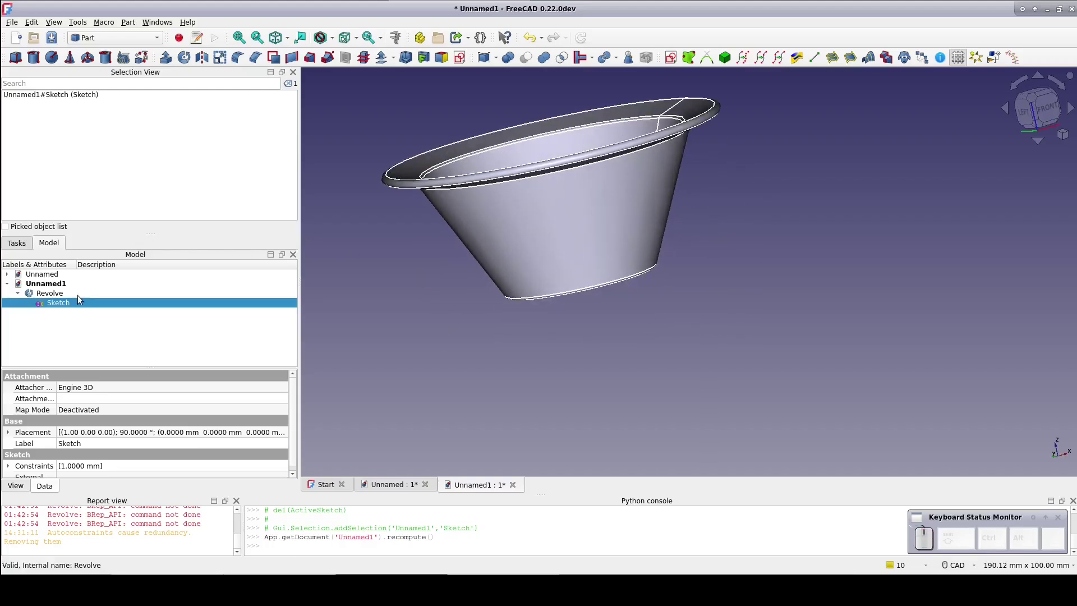
Step: Set the Revolve's Angle to 180 so it becomes a half cup
{"action": "left_click", "coordinate": [64, 294]}
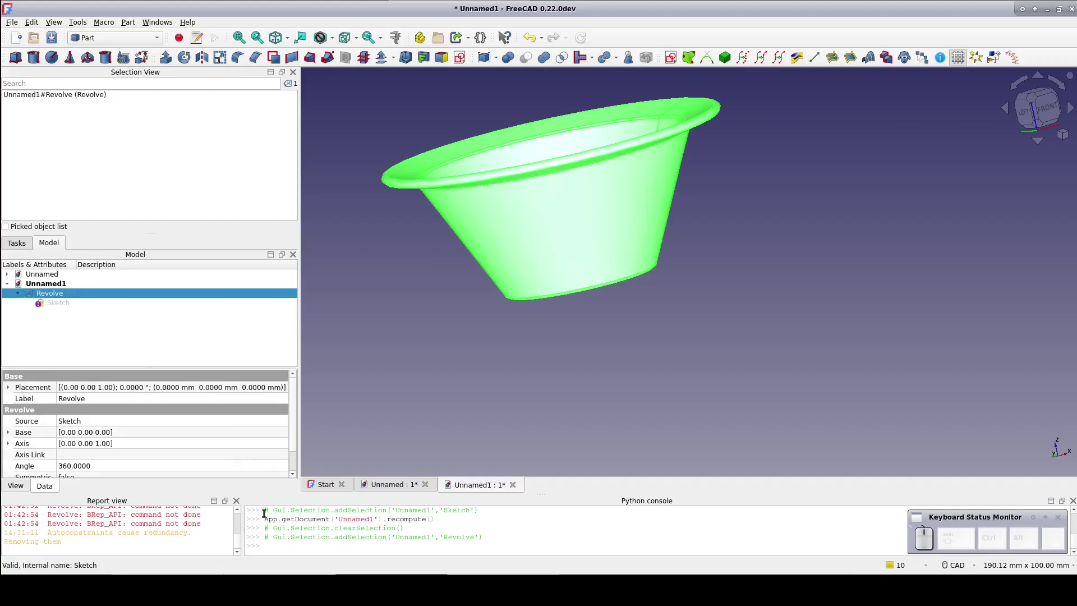
{"action": "left_click", "coordinate": [151, 468]}
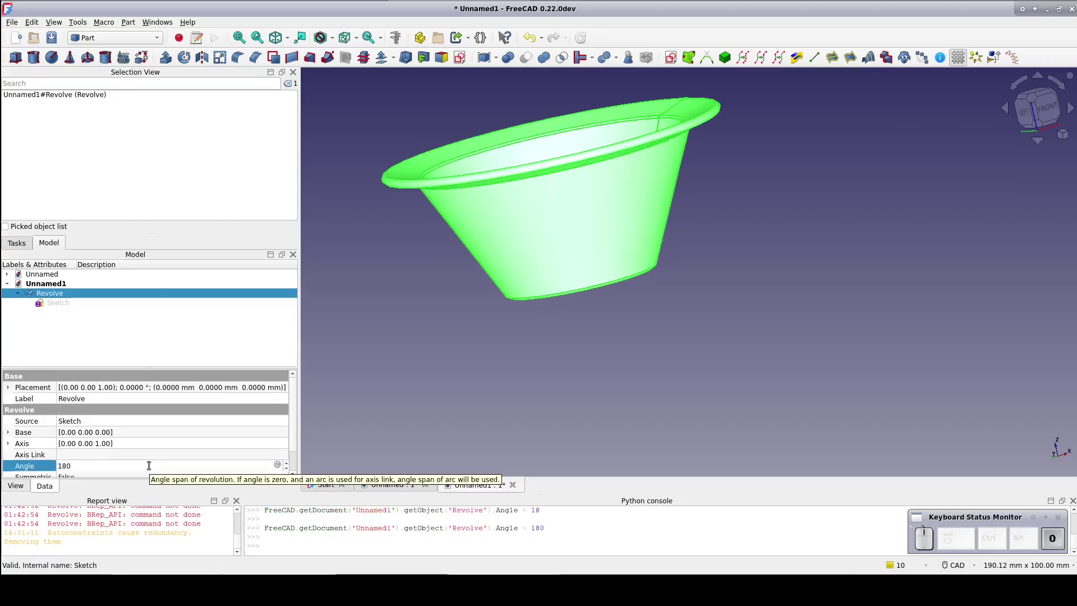
{"action": "left_click", "coordinate": [371, 377]}
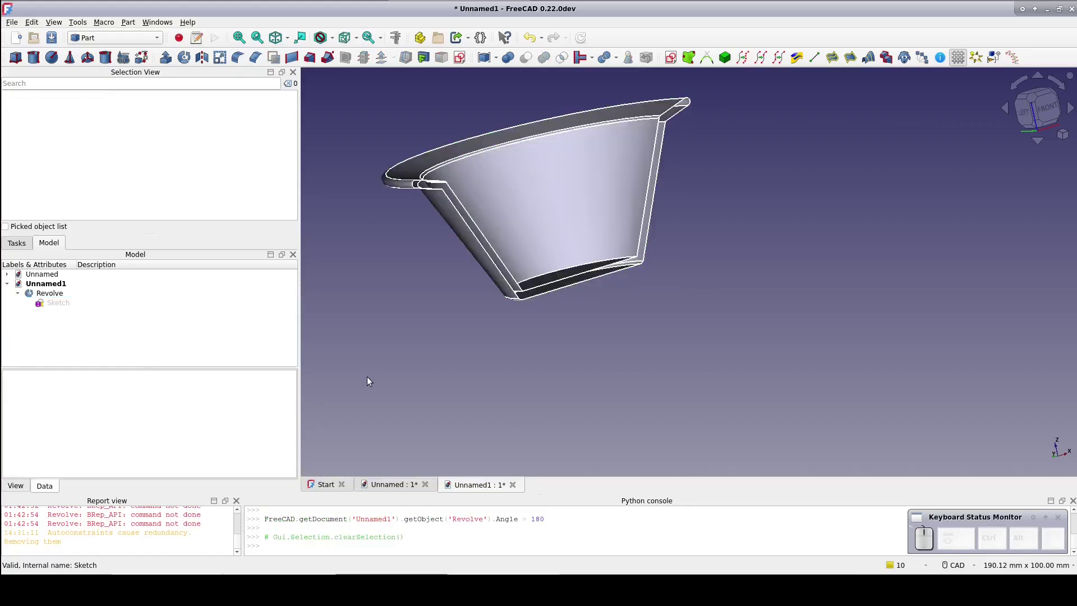
{"action": "left_click_drag", "start_coordinate": [649, 323], "coordinate": [69, 293]}
{"action": "scroll", "scroll_direction": "down", "scroll_amount": 3}
Step: Set the Revolve's Solid property to true
{"action": "left_click", "coordinate": [78, 464]}
{"action": "left_click", "coordinate": [81, 478]}
{"action": "left_click", "coordinate": [393, 356]}
{"action": "left_click", "coordinate": [393, 362]}
{"action": "right_click", "coordinate": [393, 358]}
{"action": "left_click", "coordinate": [468, 337]}
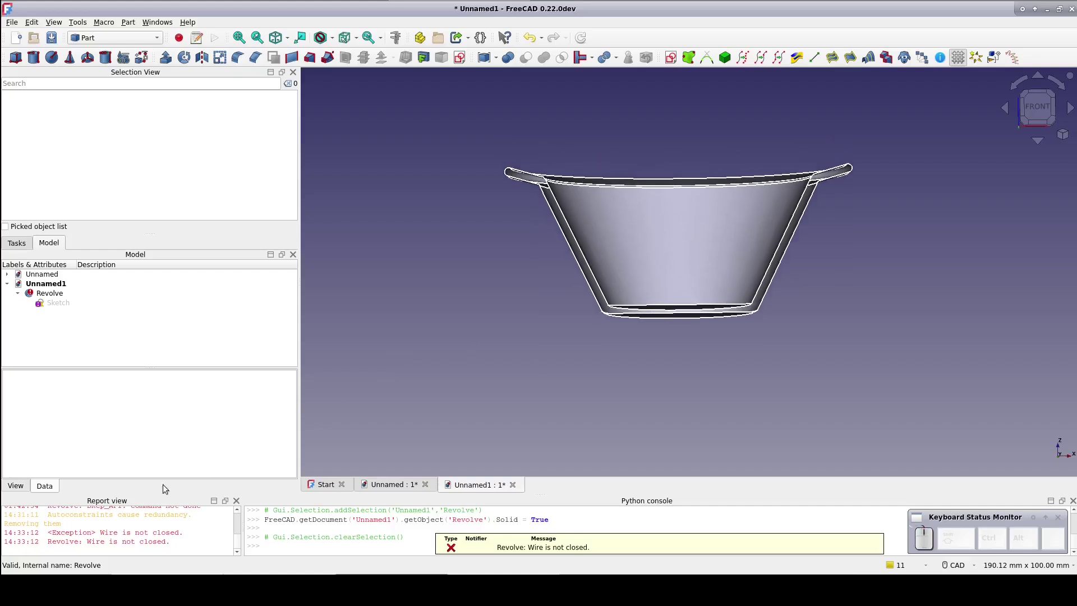
Step: Select the profile sketch and recompute the model, which reports an open-wire error
{"action": "left_click", "coordinate": [16, 489]}
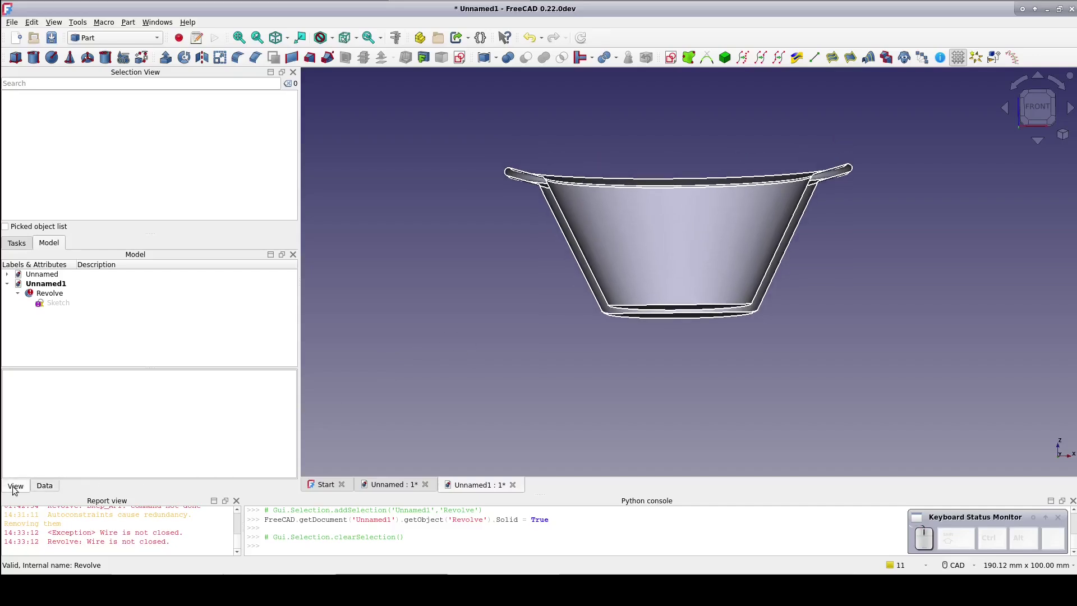
{"action": "left_click", "coordinate": [56, 296]}
{"action": "left_click", "coordinate": [58, 304]}
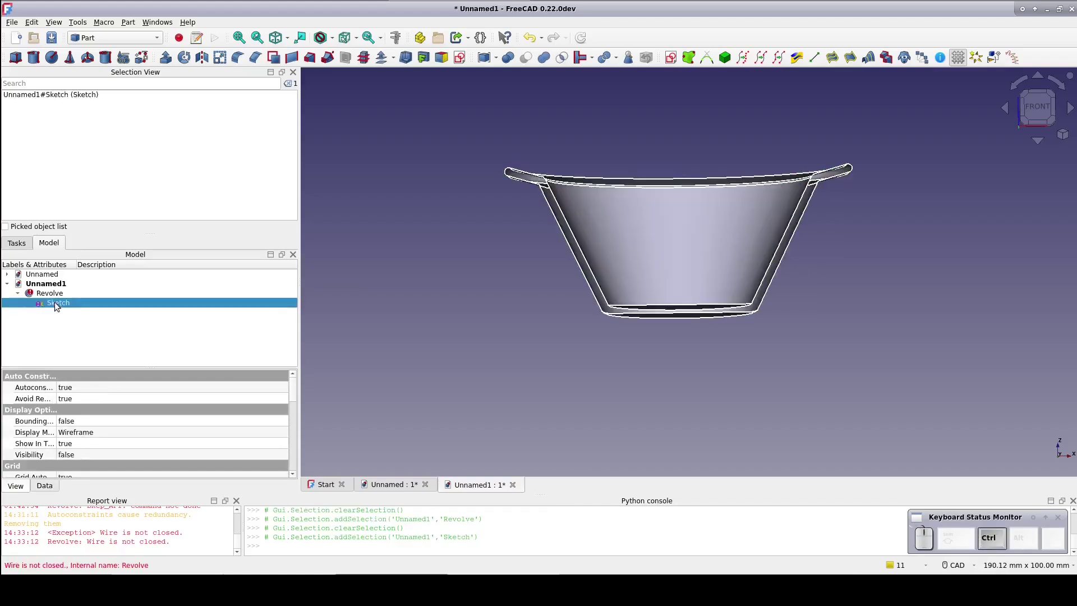
{"action": "key", "text": "ctrl+r"}
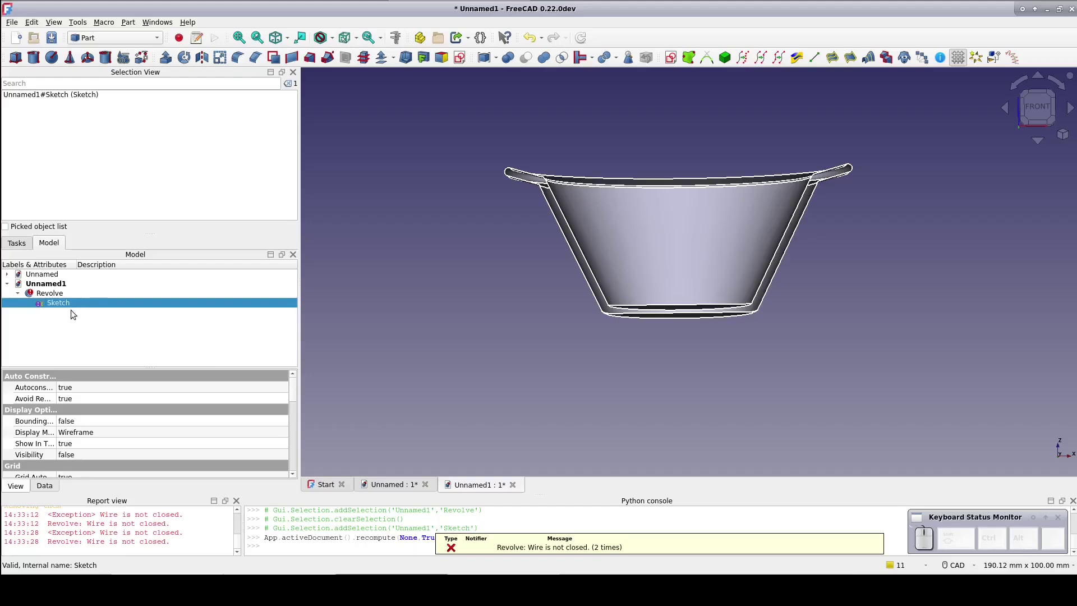
Step: Add Coincident constraints to both loose endpoint pairs of the profile and close the sketch
{"action": "left_click", "coordinate": [71, 307]}
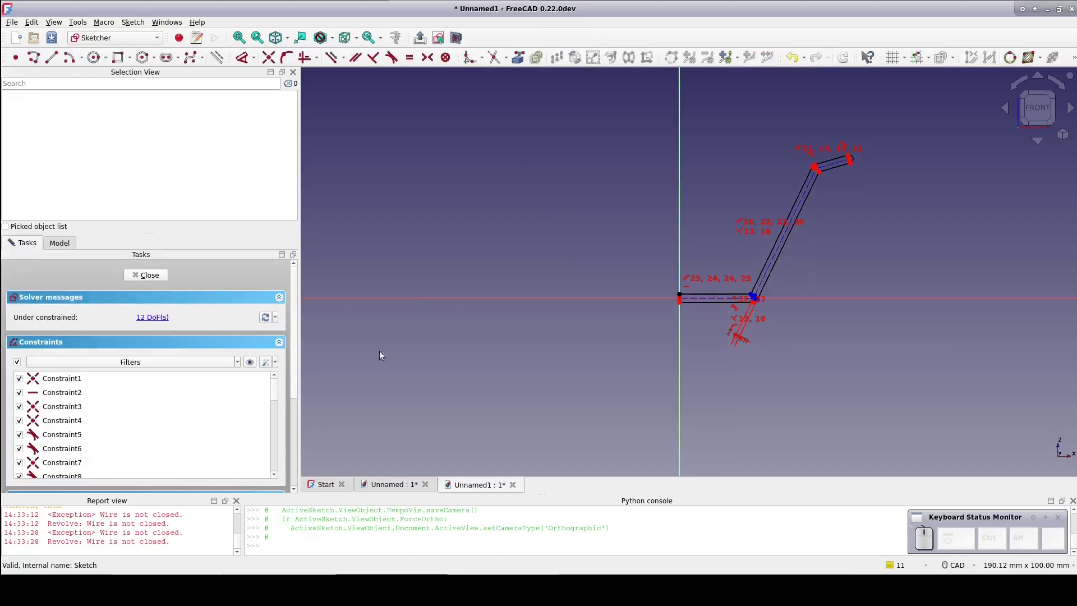
{"action": "scroll", "scroll_direction": "up", "scroll_amount": 3}
{"action": "left_click_drag", "start_coordinate": [816, 349], "coordinate": [673, 368]}
{"action": "scroll", "scroll_direction": "up", "scroll_amount": 3}
{"action": "left_click_drag", "start_coordinate": [596, 242], "coordinate": [572, 248]}
{"action": "left_click_drag", "start_coordinate": [554, 180], "coordinate": [585, 218]}
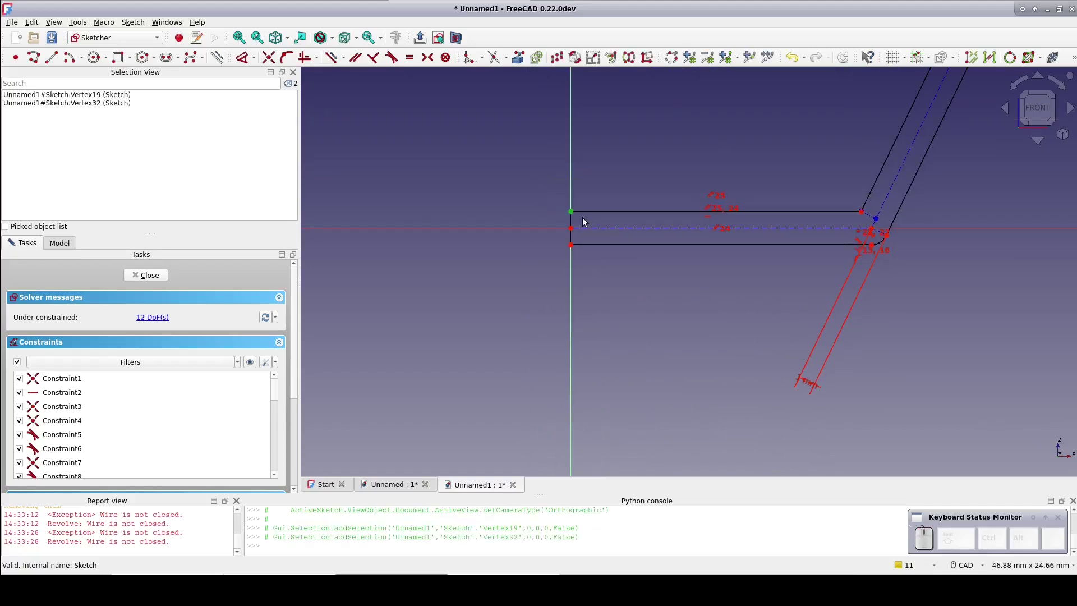
{"action": "left_click", "coordinate": [269, 56]}
{"action": "left_click_drag", "start_coordinate": [556, 236], "coordinate": [592, 259]}
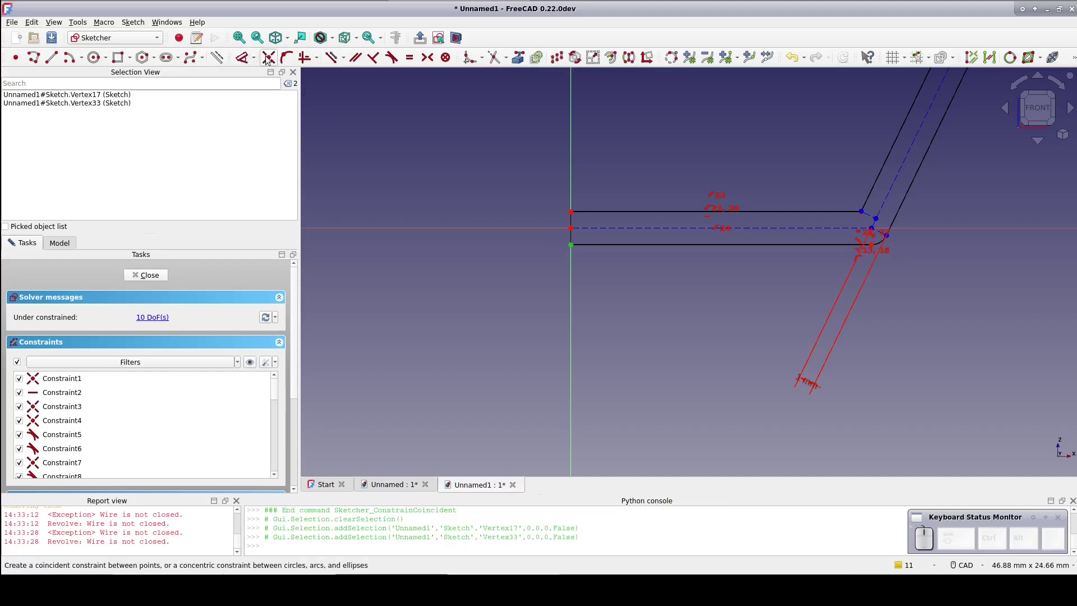
{"action": "left_click", "coordinate": [273, 57]}
{"action": "left_click", "coordinate": [151, 273]}
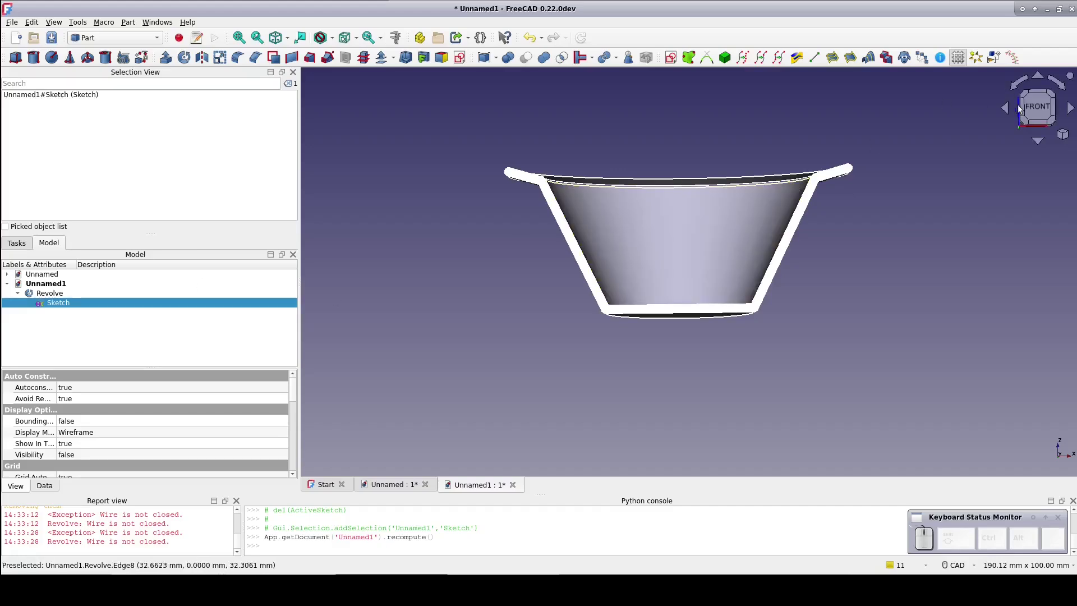
Step: After picking wall edges by mistake, set the selection filter to Face selection
{"action": "left_click", "coordinate": [1034, 108]}
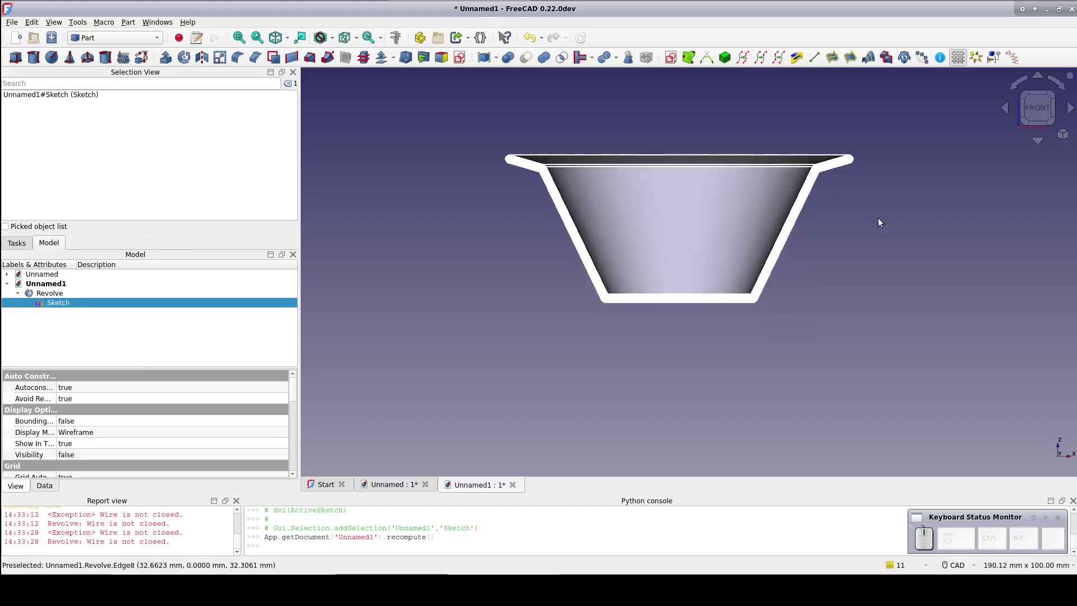
{"action": "left_click_drag", "start_coordinate": [867, 299], "coordinate": [861, 320]}
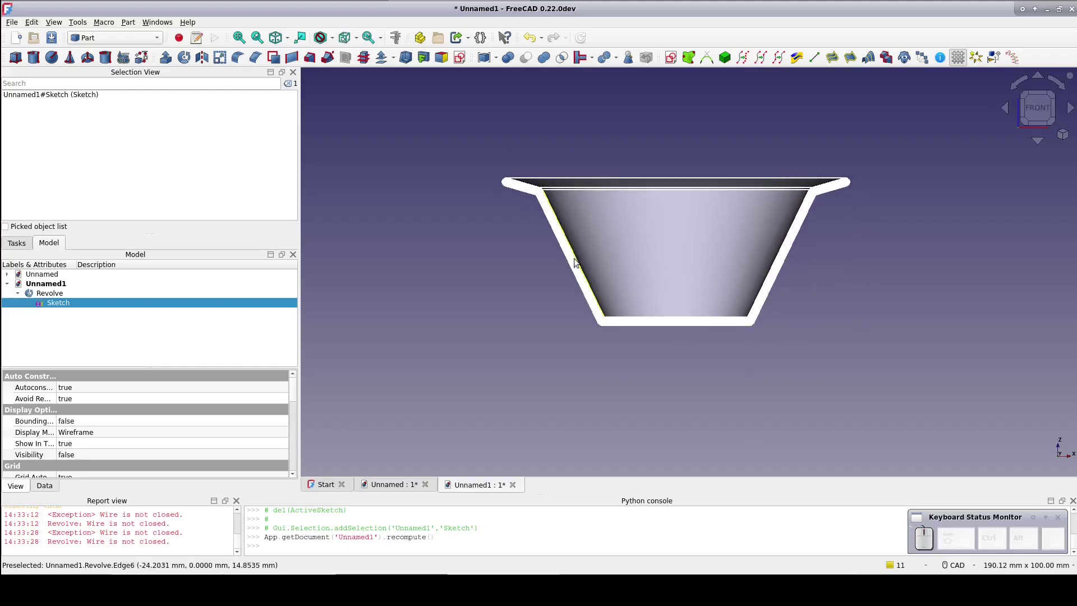
{"action": "left_click", "coordinate": [571, 256]}
{"action": "left_click", "coordinate": [570, 259]}
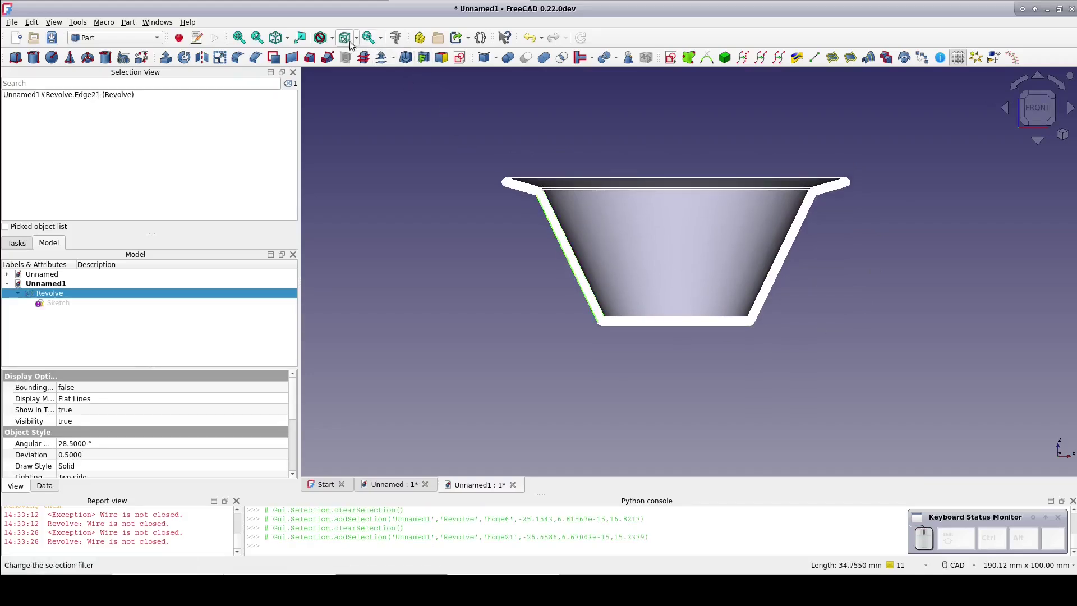
{"action": "left_click", "coordinate": [359, 40]}
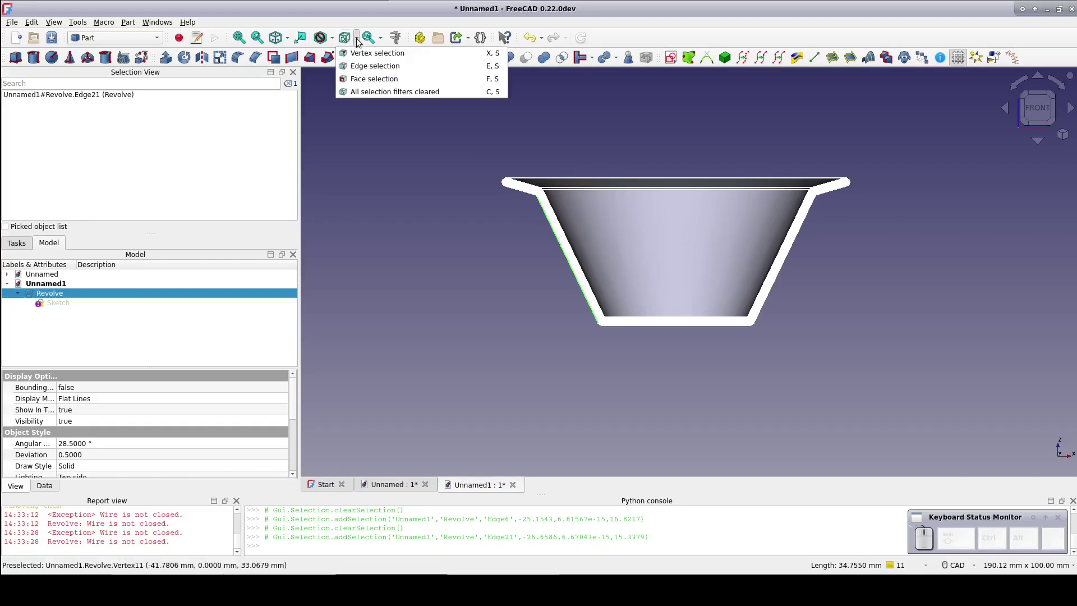
{"action": "left_click", "coordinate": [369, 82]}
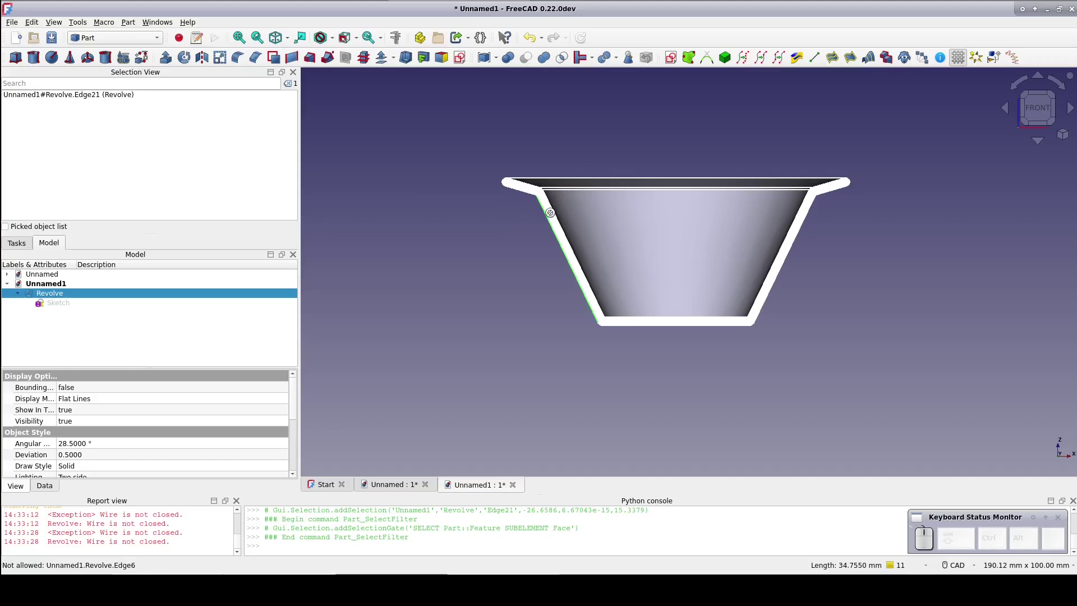
Step: Create a shape Binder from the wall's cross-section face Face11 and toggle the Revolve to inspect it
{"action": "left_click", "coordinate": [550, 214]}
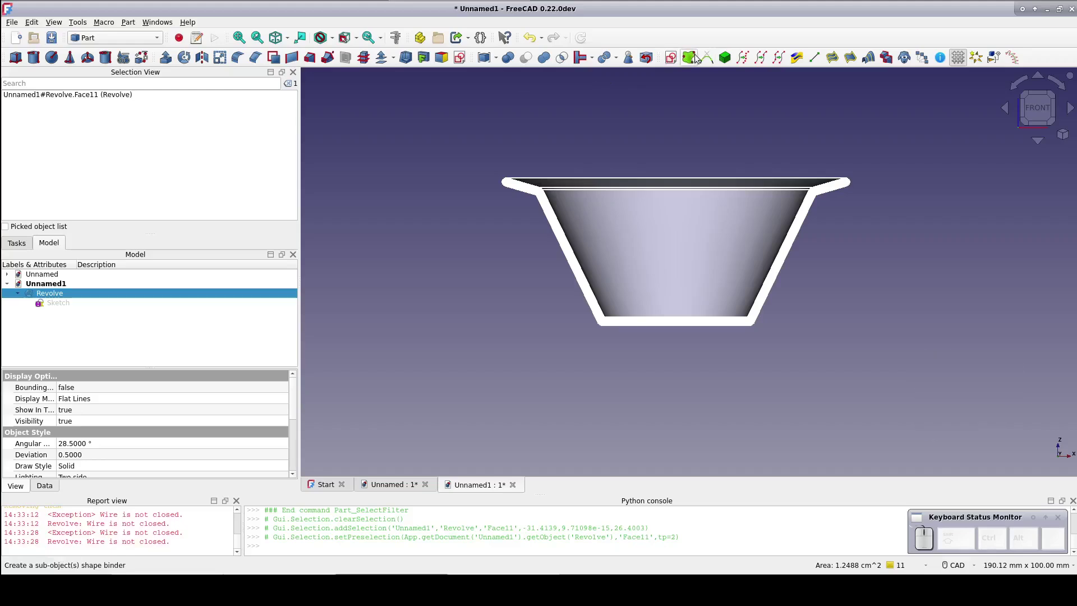
{"action": "left_click", "coordinate": [693, 59]}
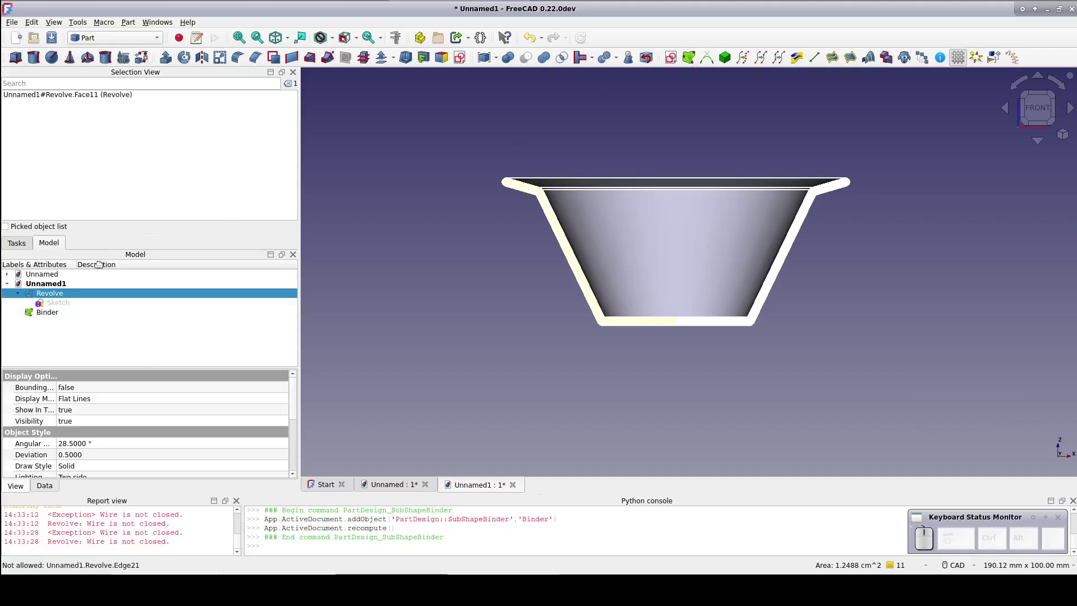
{"action": "left_click", "coordinate": [66, 294]}
{"action": "key", "text": "space"}
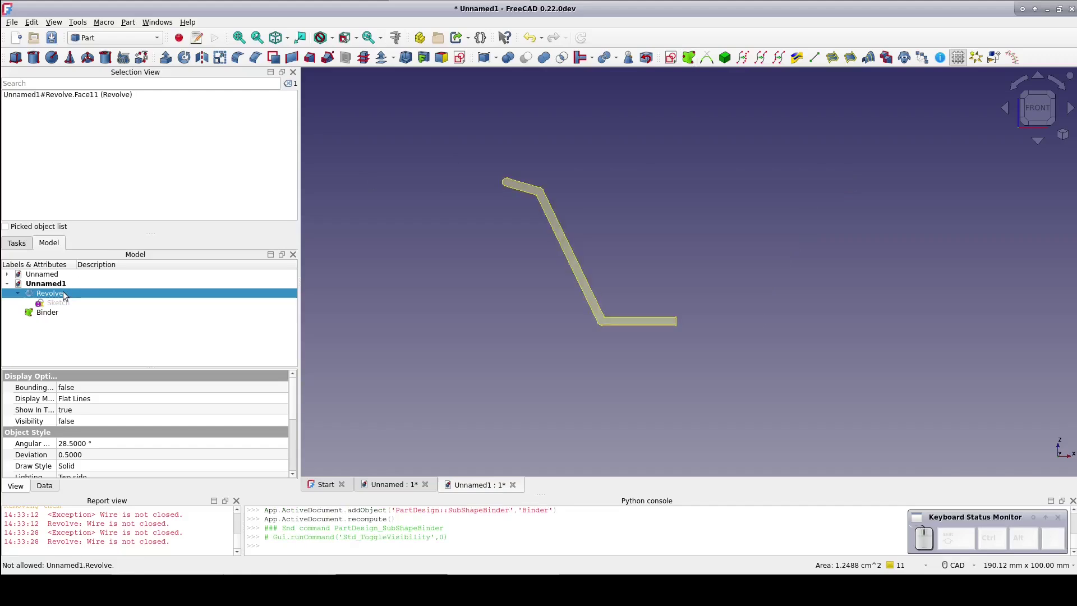
{"action": "key", "text": "space"}
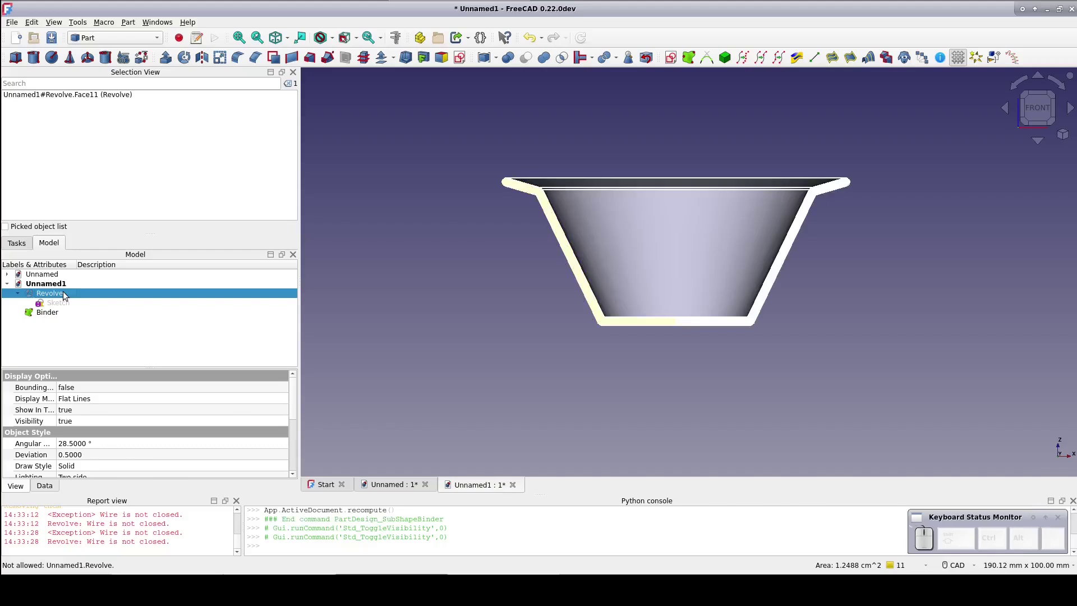
{"action": "left_click", "coordinate": [57, 314]}
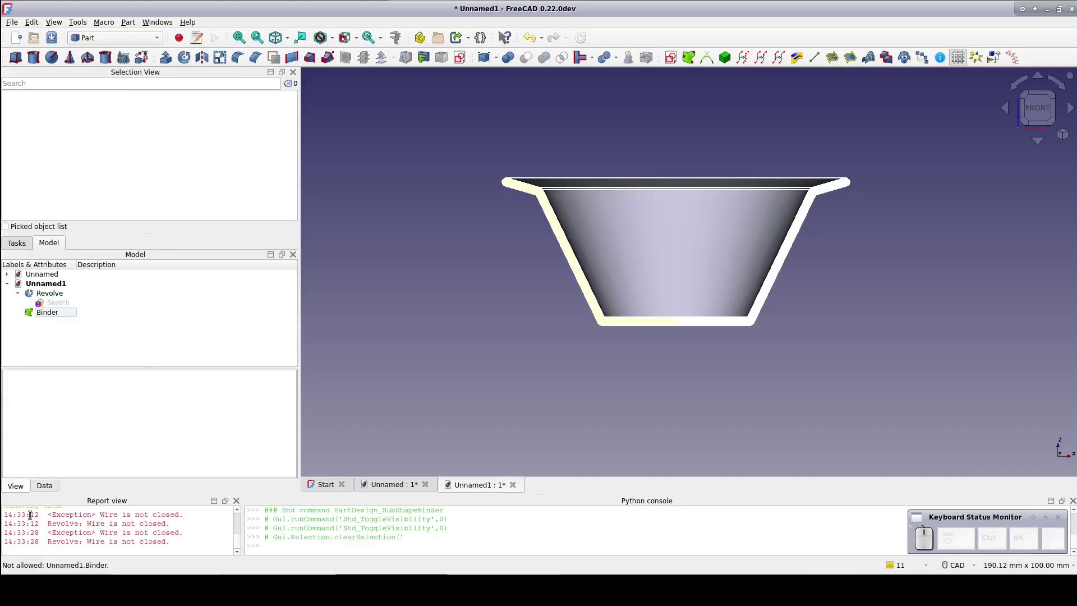
{"action": "left_click", "coordinate": [50, 490]}
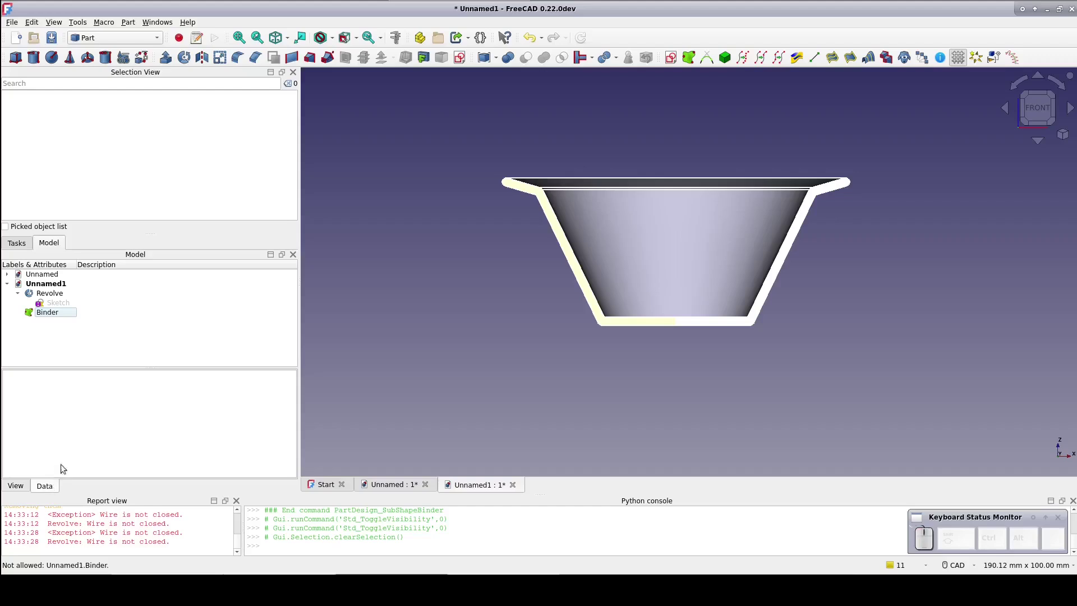
{"action": "left_click", "coordinate": [52, 314]}
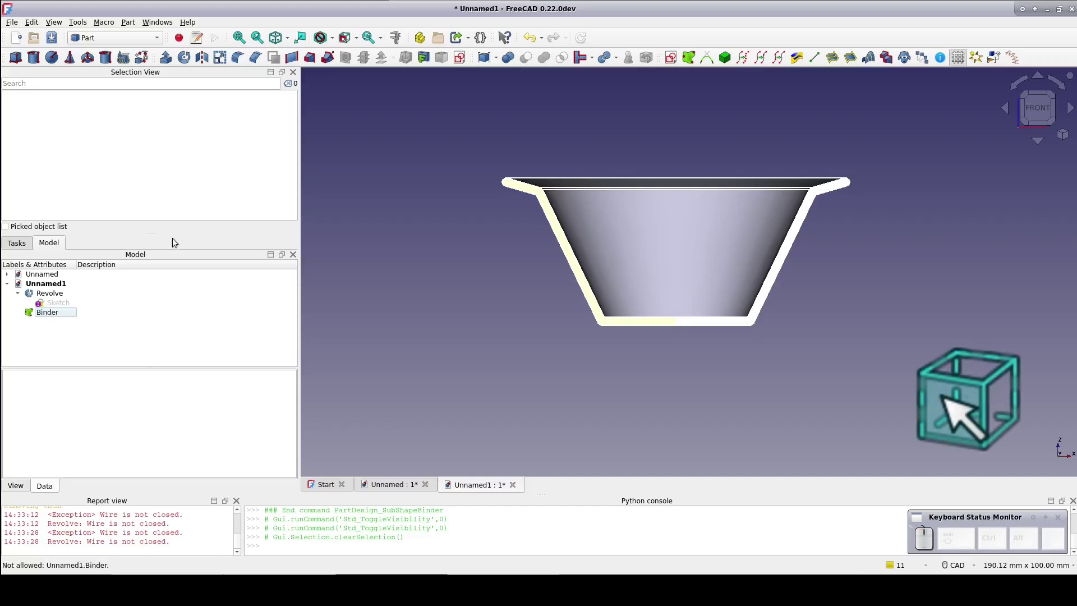
Step: Set the Binder's Offset property to -0.5 in the Data tab
{"action": "left_click", "coordinate": [360, 40]}
{"action": "left_click", "coordinate": [360, 89]}
{"action": "left_click", "coordinate": [52, 313]}
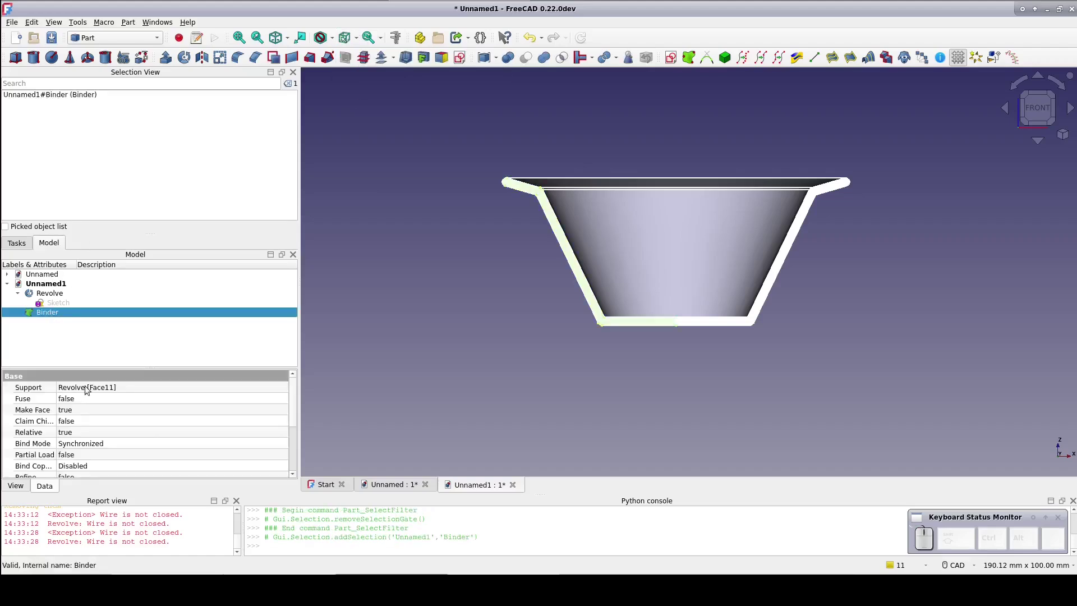
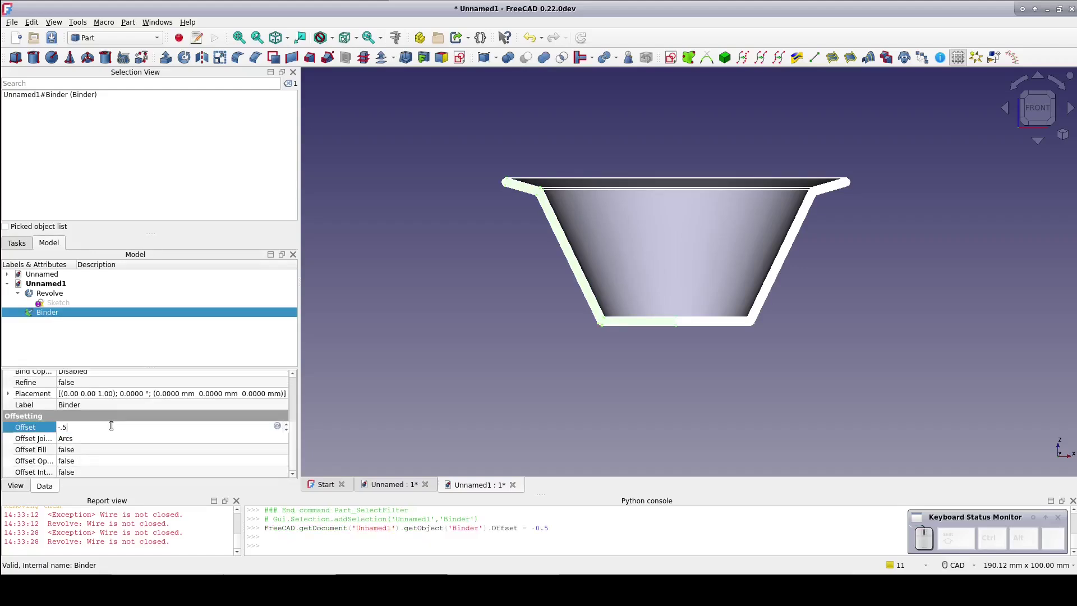
{"action": "left_click", "coordinate": [385, 366]}
{"action": "left_click", "coordinate": [48, 316]}
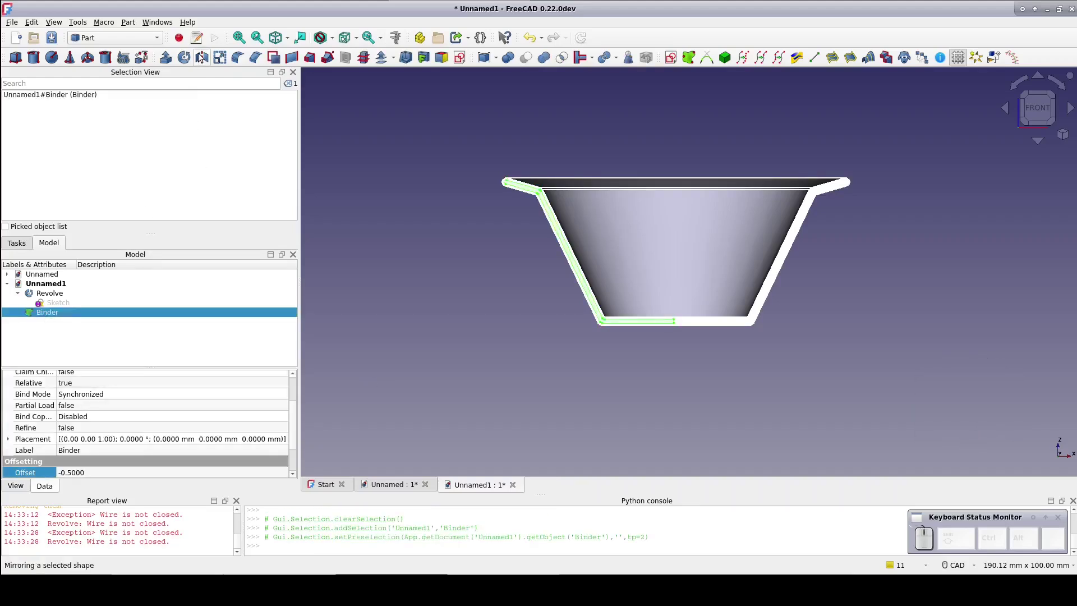
Step: Mirror the Binder across the YZ plane and orbit to see both mirrored faces
{"action": "left_click", "coordinate": [203, 54]}
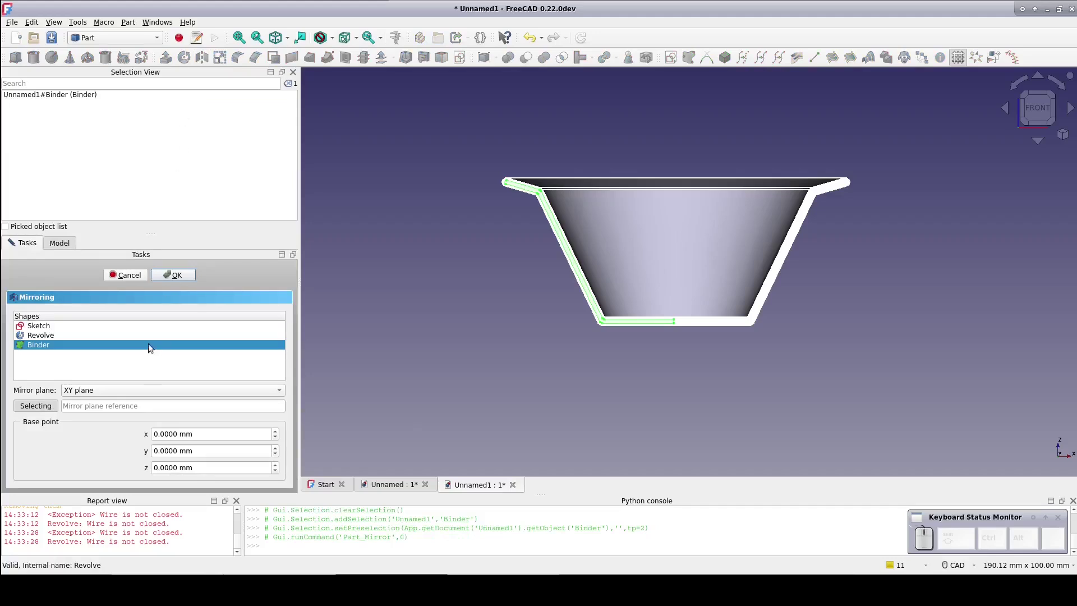
{"action": "left_click", "coordinate": [147, 388]}
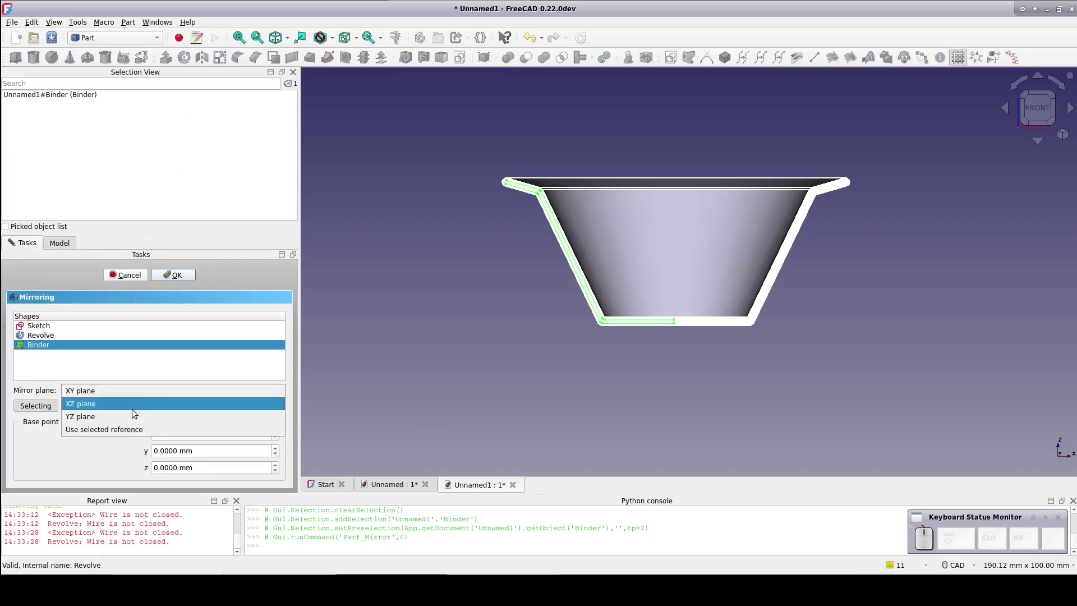
{"action": "left_click", "coordinate": [135, 414]}
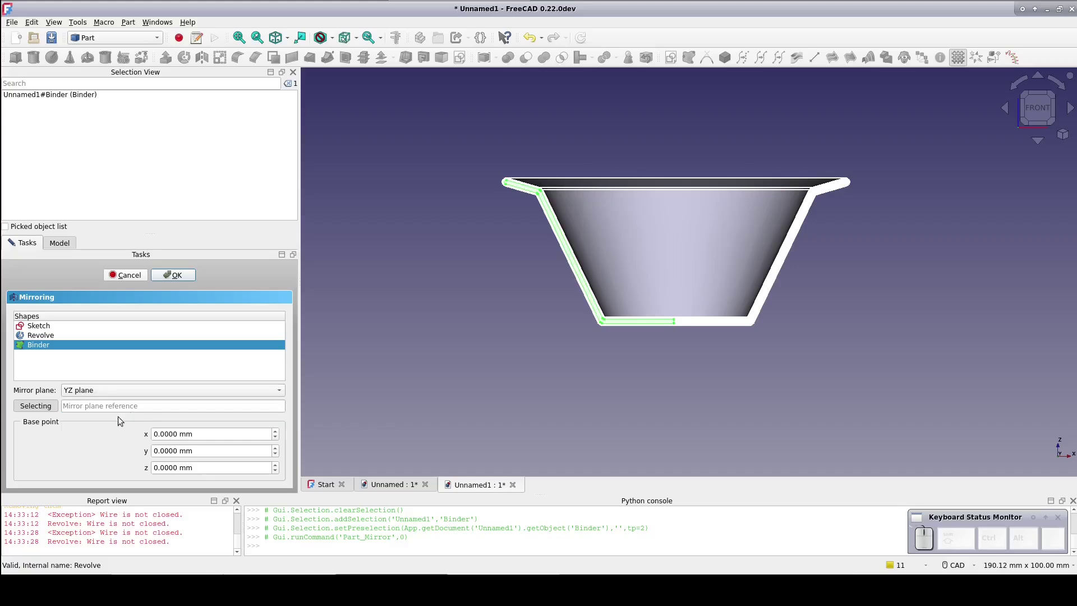
{"action": "left_click", "coordinate": [167, 275]}
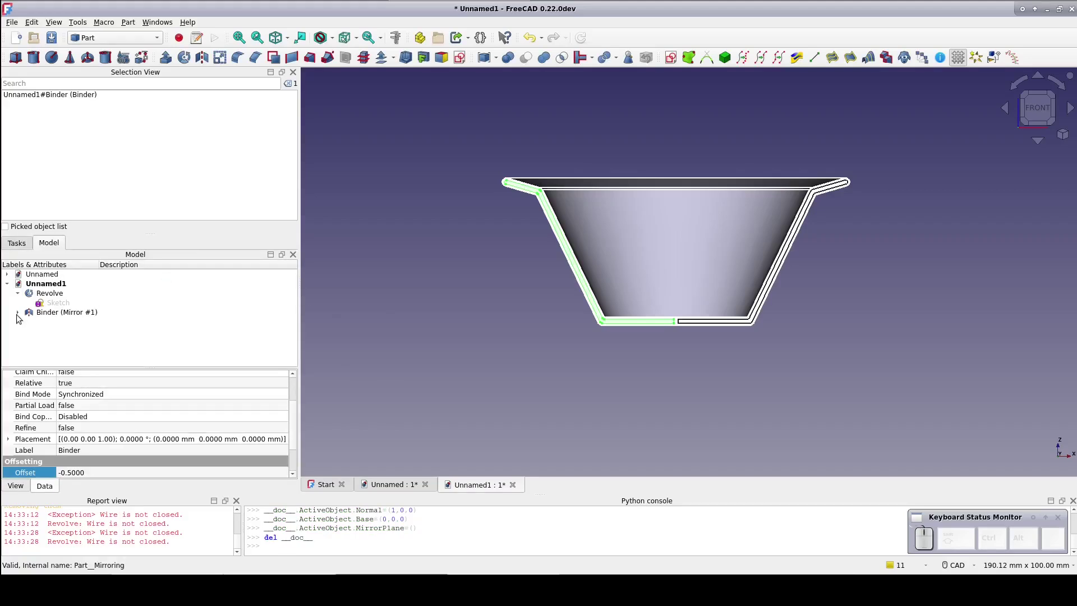
{"action": "left_click", "coordinate": [18, 312]}
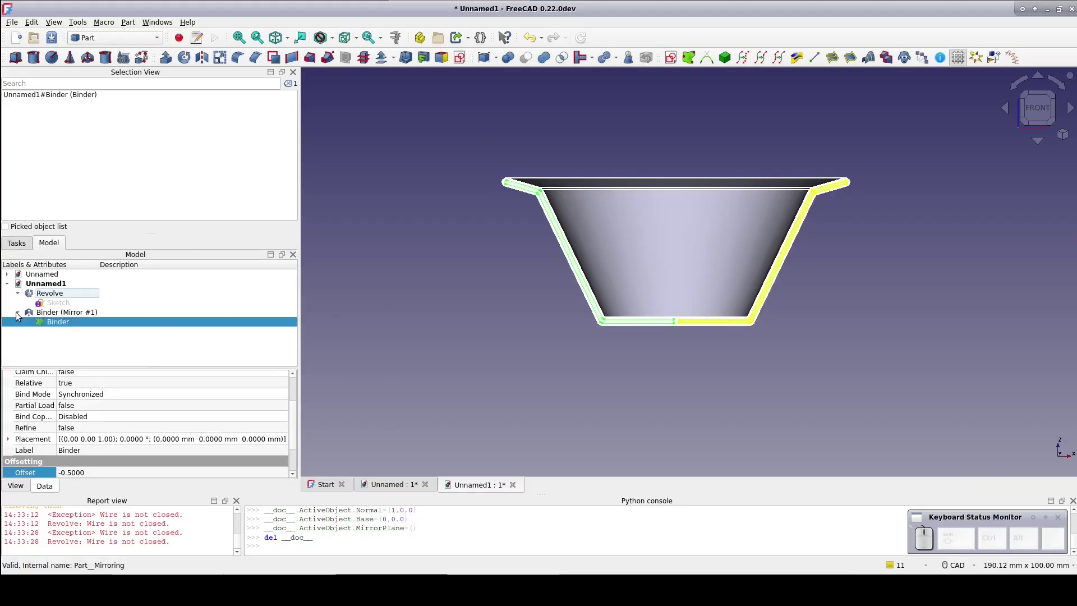
{"action": "left_click", "coordinate": [58, 323]}
{"action": "left_click_drag", "start_coordinate": [378, 316], "coordinate": [464, 315]}
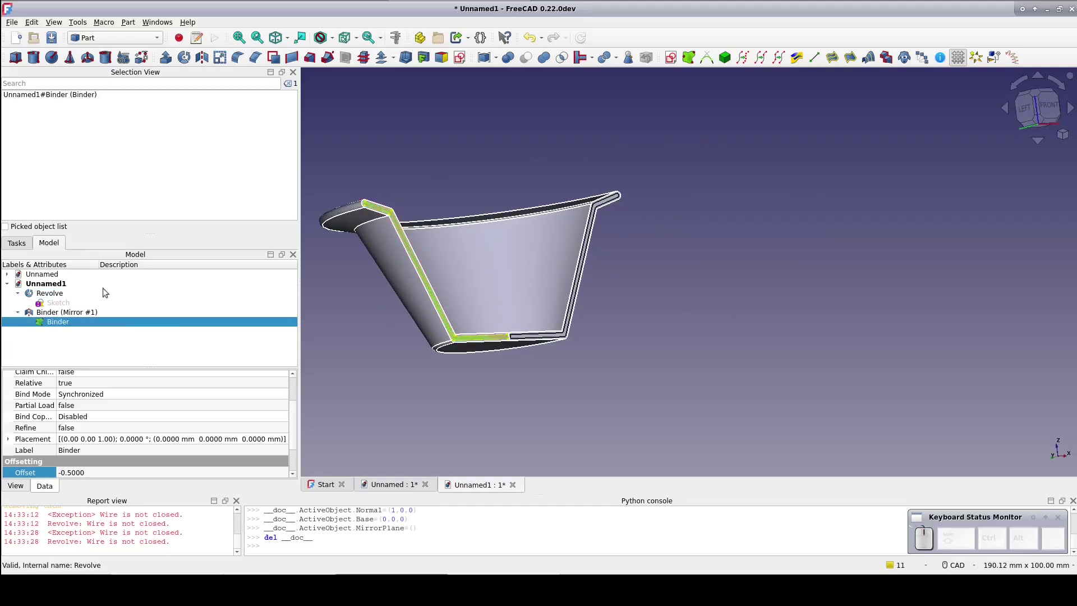
Step: Extrude the offset binder and its mirrored copy each by 1 mm into thin walls (Extrude, Extrude001)
{"action": "left_click", "coordinate": [172, 62]}
{"action": "key", "text": "1"}
{"action": "left_click", "coordinate": [197, 275]}
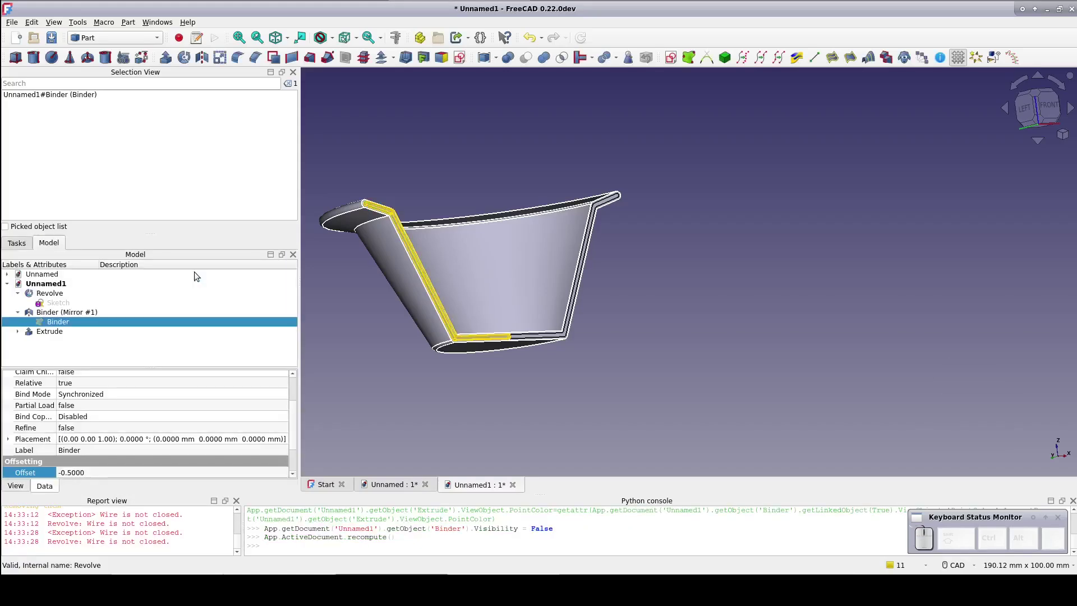
{"action": "left_click", "coordinate": [86, 310]}
{"action": "left_click", "coordinate": [168, 59]}
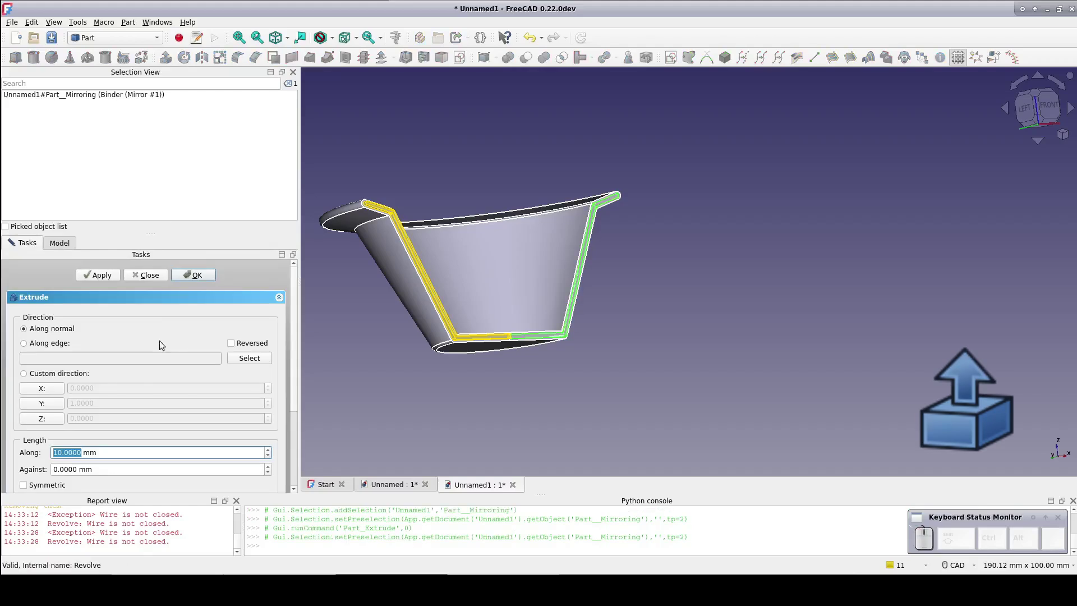
{"action": "key", "text": "1"}
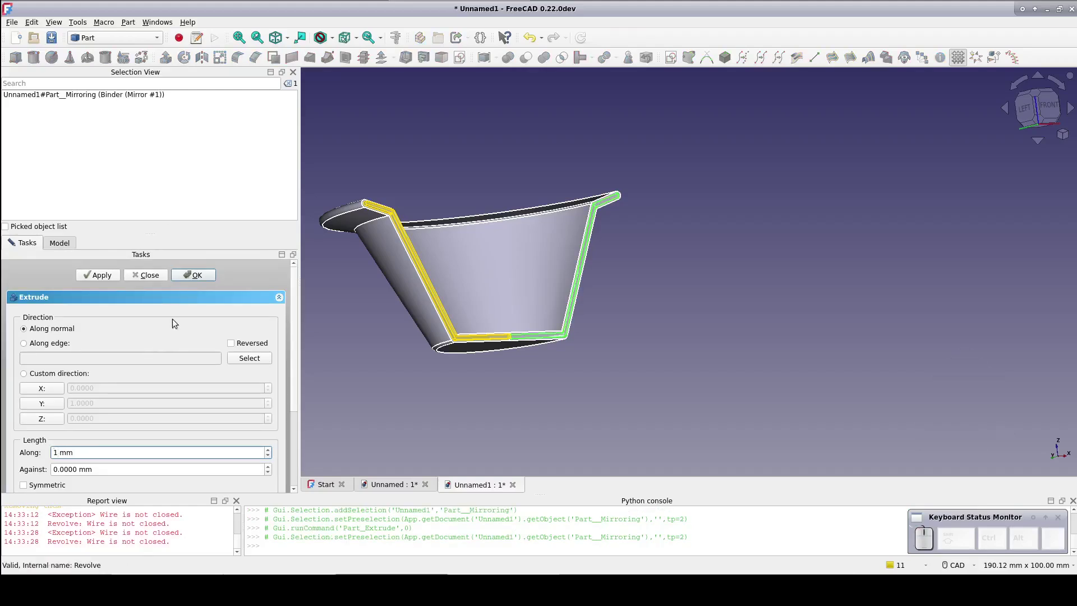
{"action": "left_click", "coordinate": [183, 277]}
{"action": "left_click", "coordinate": [63, 293]}
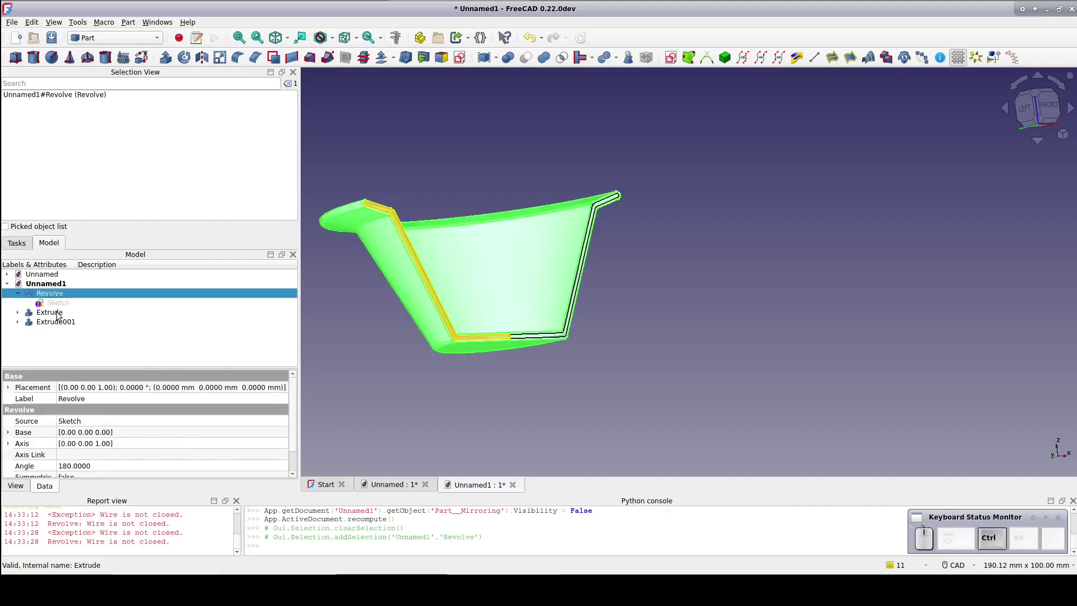
Step: Cut Extrude001 out of the revolved cup, then union the Cut with Extrude into one half-cup
{"action": "left_click", "coordinate": [60, 322]}
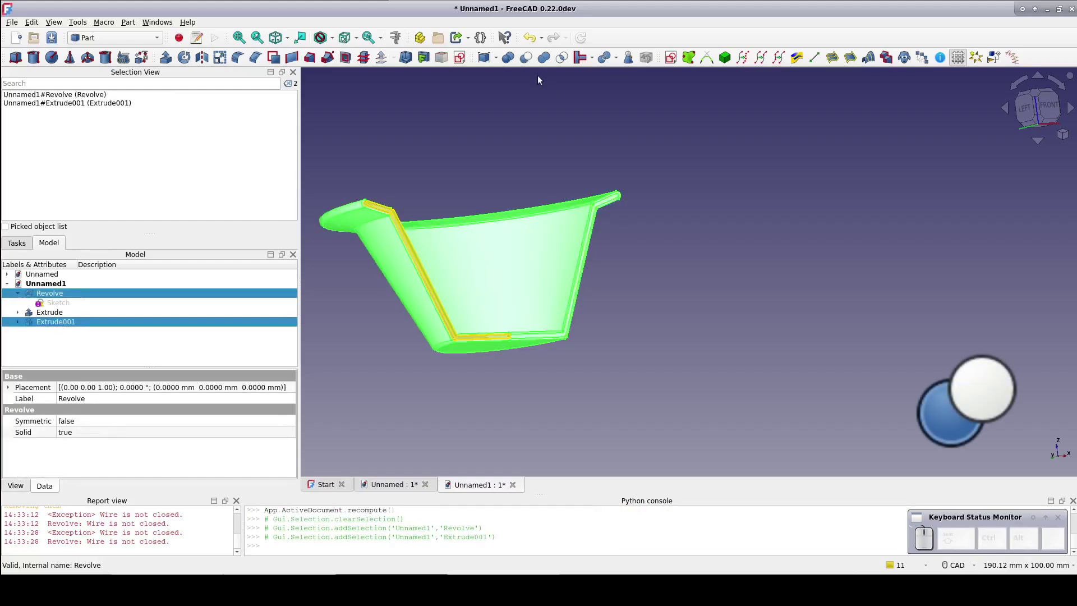
{"action": "left_click", "coordinate": [533, 64]}
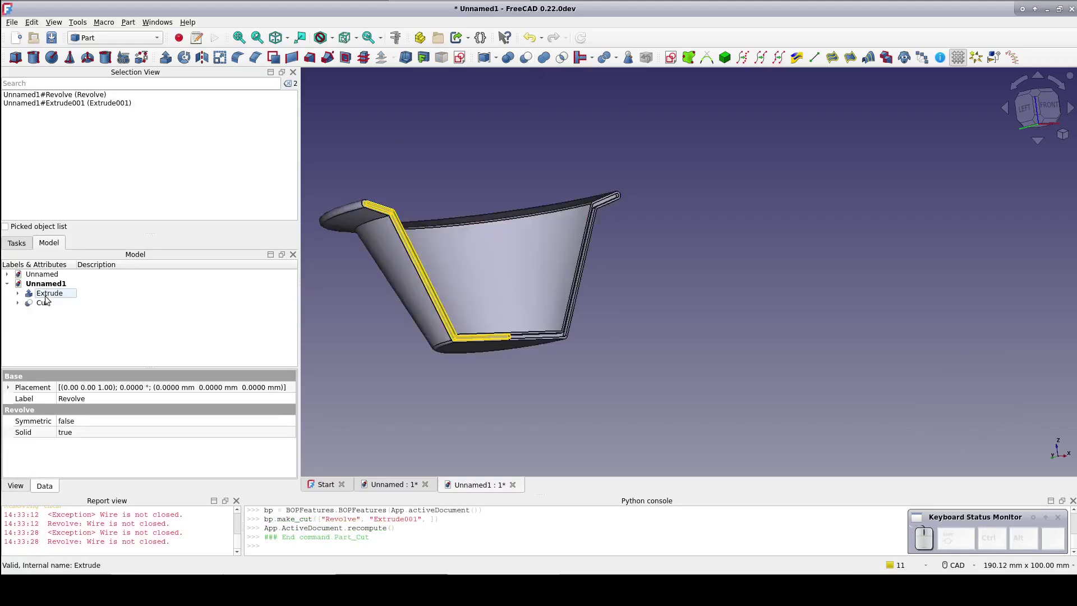
{"action": "left_click", "coordinate": [49, 306]}
{"action": "left_click", "coordinate": [49, 291]}
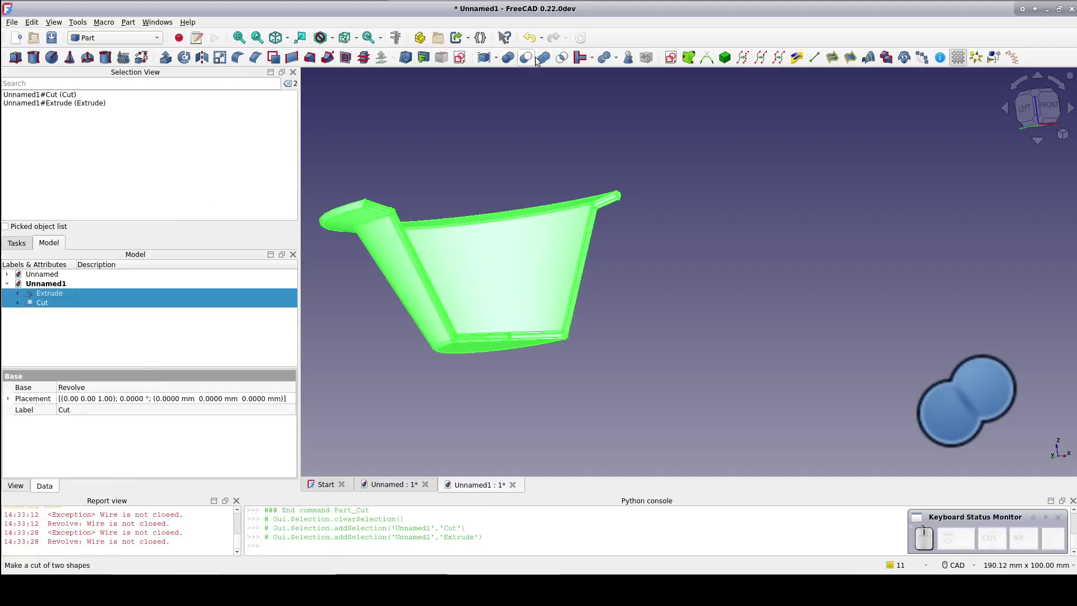
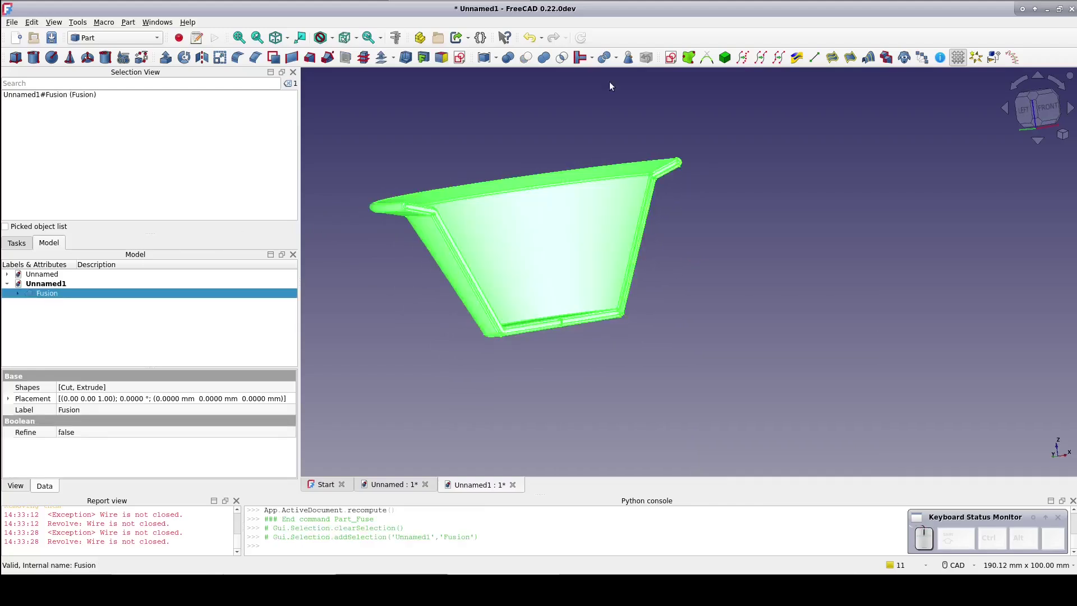
Step: Make a Draft Clone of the fused half-cup, viewed from its flat cut face
{"action": "left_click", "coordinate": [1031, 113]}
{"action": "left_click", "coordinate": [626, 291]}
{"action": "left_click", "coordinate": [540, 230]}
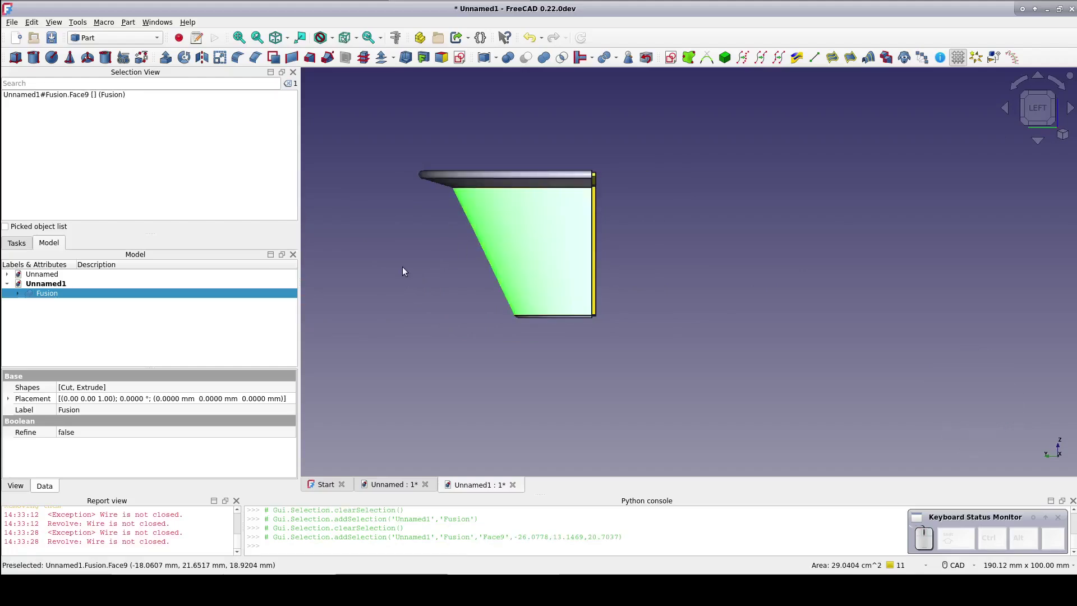
{"action": "left_click", "coordinate": [908, 52]}
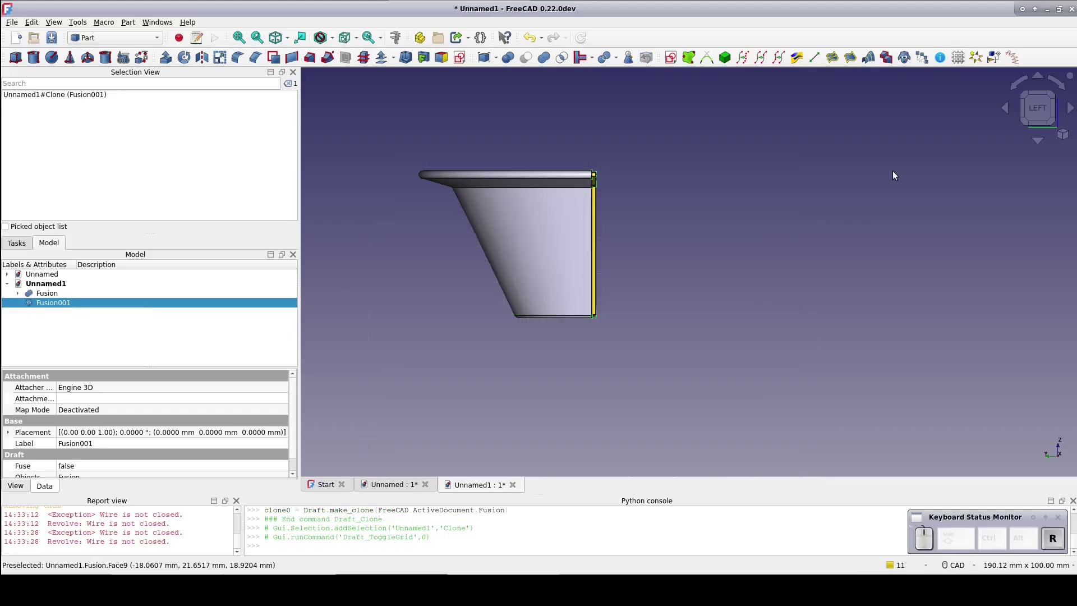
Step: Transform the clone: rotate it 180° about the vertical axis and shift it 8.5 mm to the opposite side
{"action": "left_click_drag", "start_coordinate": [676, 179], "coordinate": [671, 201]}
{"action": "left_click_drag", "start_coordinate": [661, 164], "coordinate": [661, 285]}
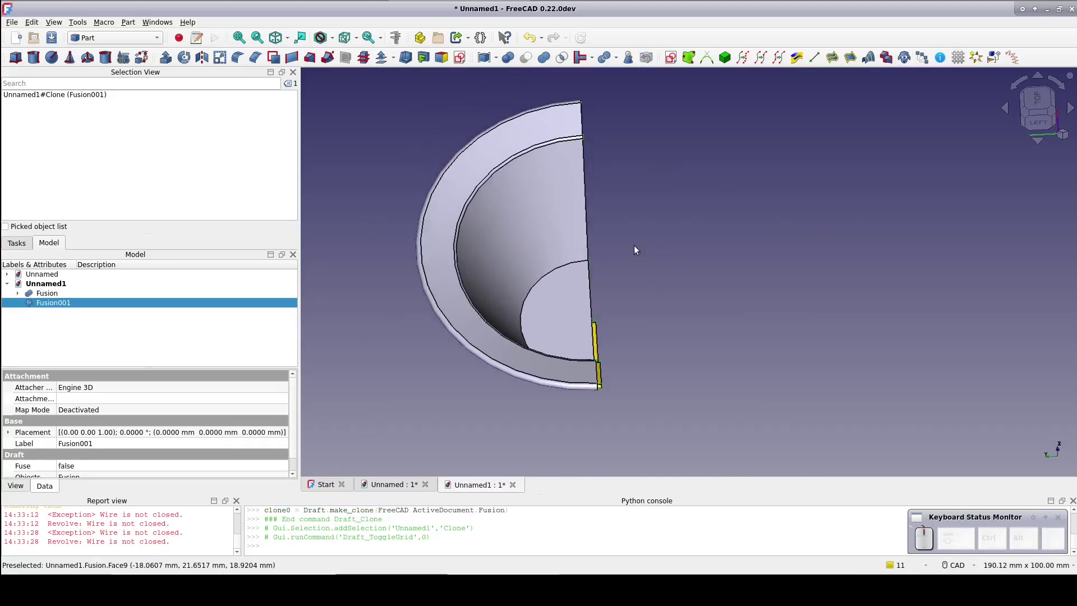
{"action": "double_click", "coordinate": [56, 302]}
{"action": "left_click", "coordinate": [124, 4]}
{"action": "middle_click", "coordinate": [665, 240]}
{"action": "left_click", "coordinate": [680, 274]}
{"action": "left_click_drag", "start_coordinate": [520, 191], "coordinate": [642, 300]}
{"action": "left_click_drag", "start_coordinate": [569, 69], "coordinate": [729, 242]}
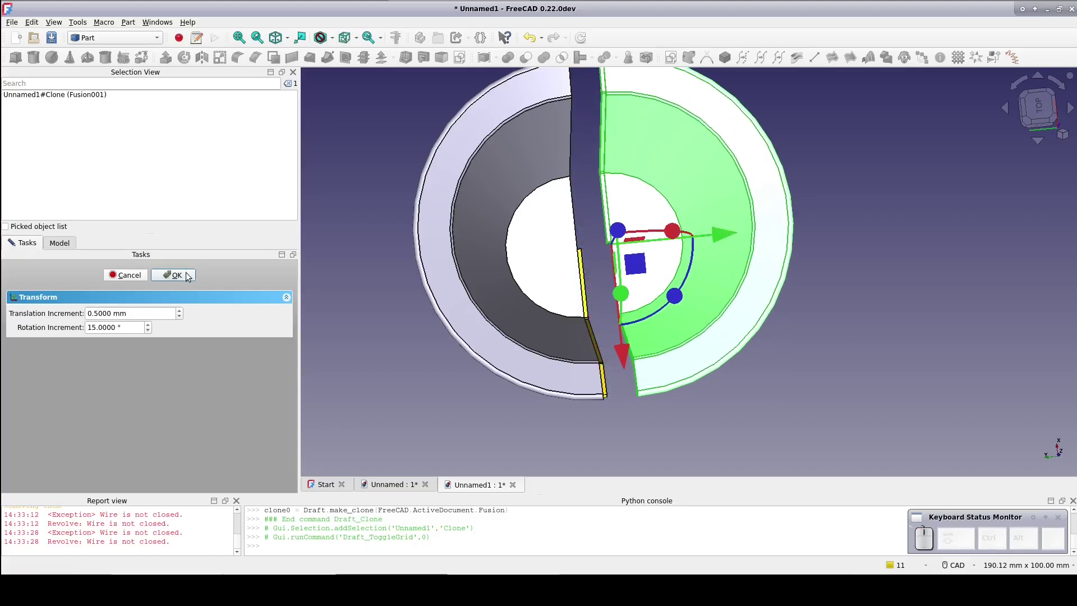
{"action": "left_click", "coordinate": [188, 273]}
{"action": "middle_click", "coordinate": [853, 318]}
{"action": "left_click", "coordinate": [854, 321]}
{"action": "left_click_drag", "start_coordinate": [863, 273], "coordinate": [831, 340]}
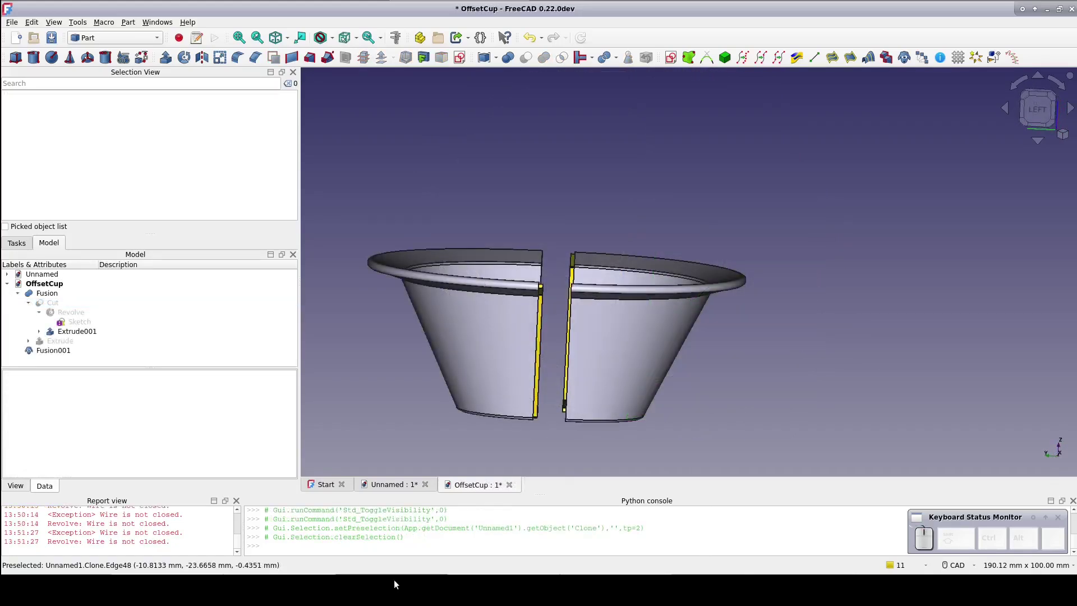
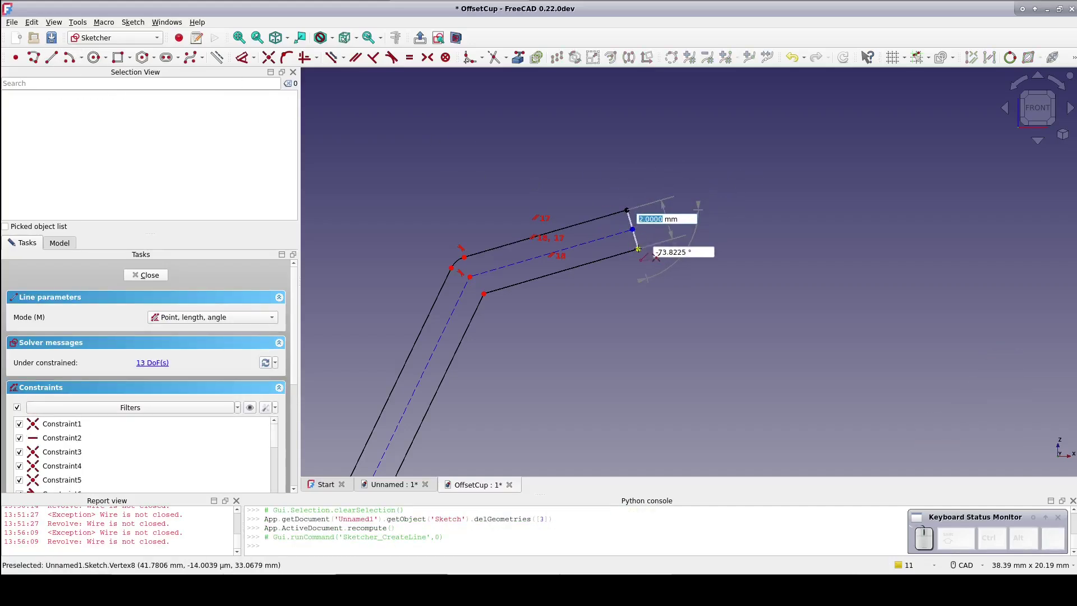
Step: Draw a vertical straight line across the lip end and close the sketch so both halves recompute with flat lips
{"action": "double_click", "coordinate": [715, 210]}
{"action": "left_click", "coordinate": [634, 221]}
{"action": "left_click", "coordinate": [306, 56]}
{"action": "left_click", "coordinate": [156, 275]}
{"action": "middle_click", "coordinate": [387, 378]}
{"action": "left_click_drag", "start_coordinate": [386, 374], "coordinate": [388, 398]}
{"action": "middle_click", "coordinate": [743, 433]}
{"action": "left_click_drag", "start_coordinate": [743, 428], "coordinate": [658, 421]}
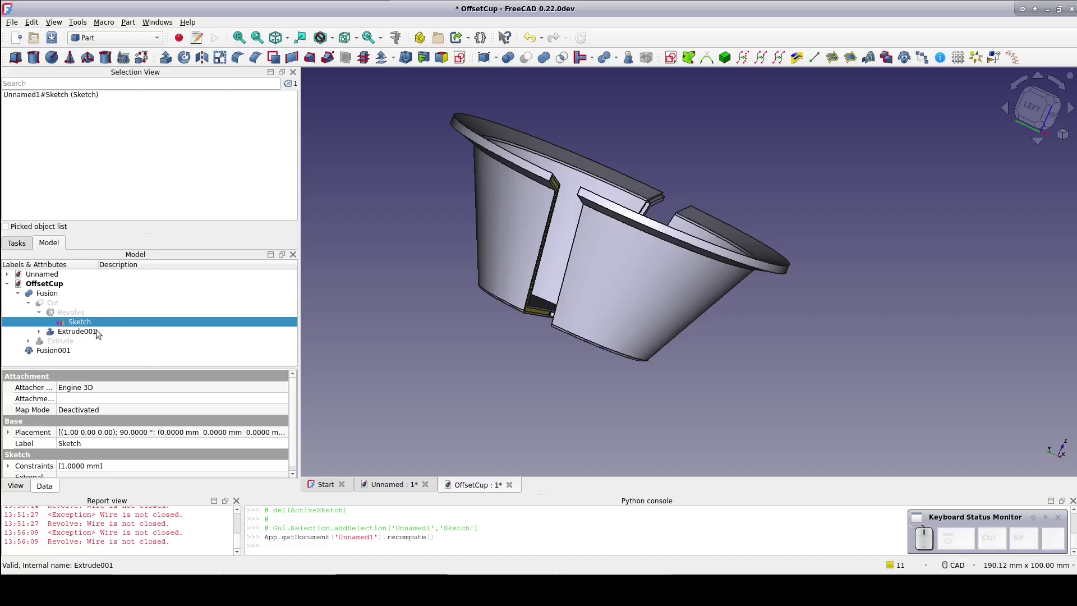
Step: Toggle visibility of the half-cup, clone and extrusions with Space to inspect each part alone
{"action": "left_click", "coordinate": [99, 332]}
{"action": "left_click", "coordinate": [51, 295]}
{"action": "key", "text": "space"}
{"action": "left_click", "coordinate": [66, 332]}
{"action": "left_click", "coordinate": [59, 294]}
{"action": "key", "text": "space"}
{"action": "key", "text": "space"}
{"action": "left_click", "coordinate": [60, 306]}
{"action": "key", "text": "space"}
{"action": "key", "text": "space"}
{"action": "key", "text": "space"}
Step: Set Extrude001 Reversed to true in the Data tab and check the Extrude tab's properties
{"action": "left_click", "coordinate": [81, 332]}
{"action": "key", "text": "space"}
{"action": "left_click", "coordinate": [109, 471]}
{"action": "left_click", "coordinate": [109, 477]}
{"action": "left_click", "coordinate": [390, 387]}
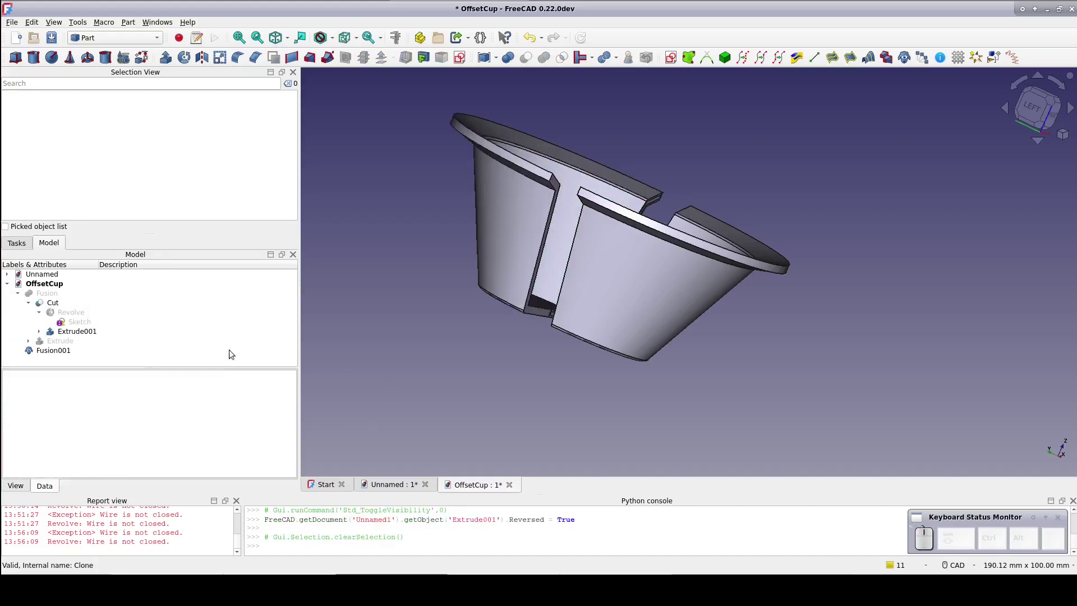
{"action": "left_click", "coordinate": [67, 344]}
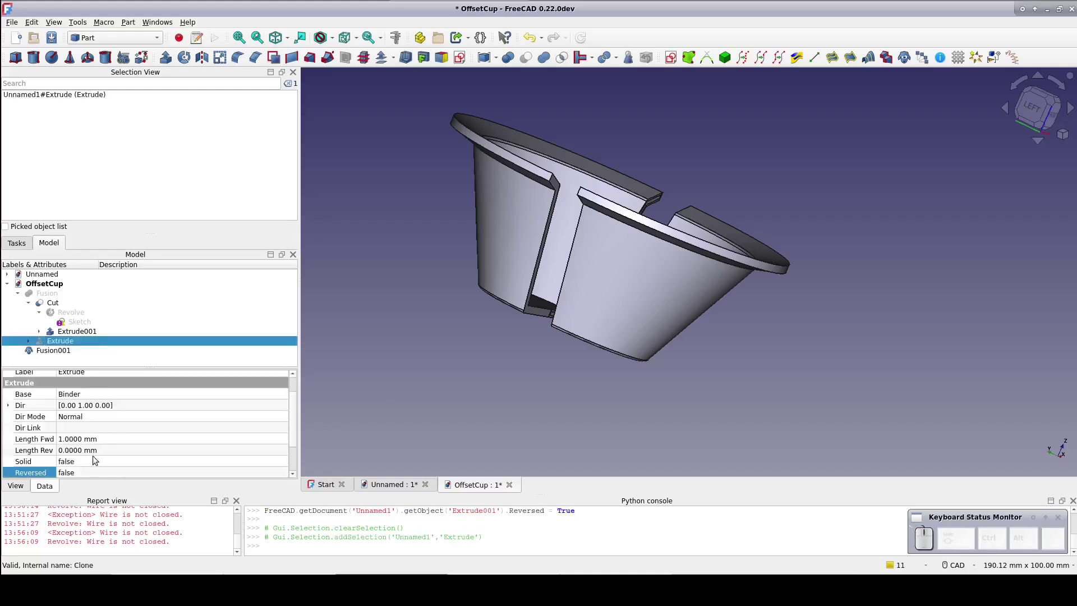
{"action": "left_click", "coordinate": [94, 473]}
{"action": "left_click", "coordinate": [93, 484]}
{"action": "left_click", "coordinate": [360, 397]}
{"action": "left_click_drag", "start_coordinate": [363, 395], "coordinate": [398, 436]}
Step: Reshow the rotated clone Fusion001 and the other parts so slot and tab meet at the seam
{"action": "left_click", "coordinate": [62, 350]}
{"action": "key", "text": "space"}
{"action": "left_click_drag", "start_coordinate": [554, 375], "coordinate": [455, 317]}
{"action": "left_click", "coordinate": [509, 265]}
{"action": "key", "text": "space"}
{"action": "left_click", "coordinate": [57, 294]}
{"action": "key", "text": "space"}
{"action": "left_click", "coordinate": [56, 306]}
{"action": "key", "text": "space"}
{"action": "left_click", "coordinate": [61, 342]}
{"action": "key", "text": "space"}
{"action": "left_click", "coordinate": [59, 296]}
{"action": "key", "text": "space"}
{"action": "left_click", "coordinate": [542, 355]}
{"action": "left_click_drag", "start_coordinate": [660, 350], "coordinate": [607, 350]}
{"action": "left_click", "coordinate": [61, 350]}
{"action": "key", "text": "space"}
{"action": "left_click_drag", "start_coordinate": [502, 406], "coordinate": [524, 364]}
{"action": "left_click_drag", "start_coordinate": [521, 341], "coordinate": [527, 404]}
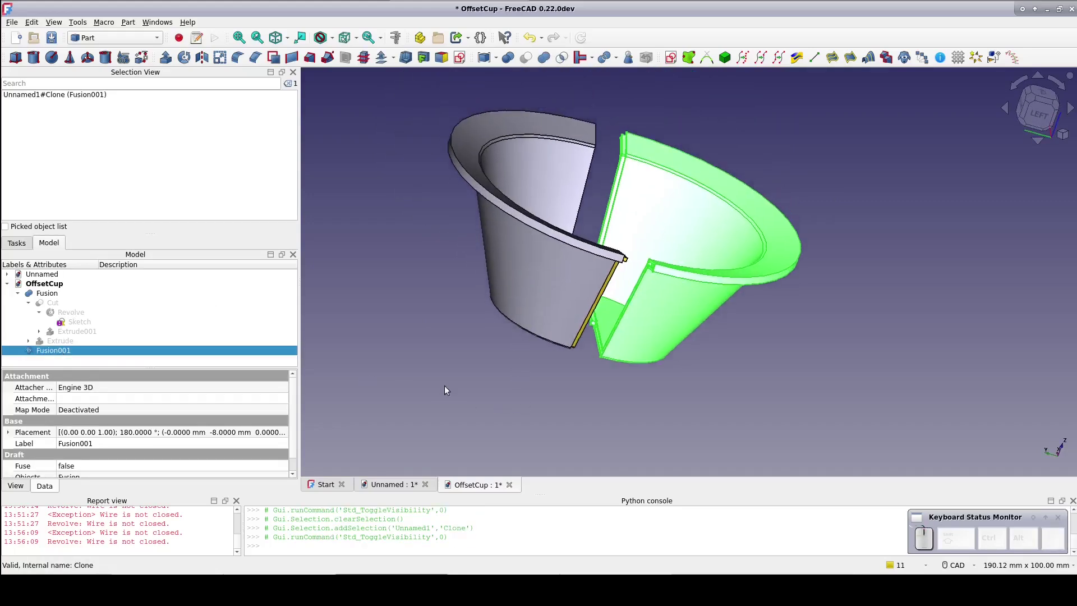
Step: Edit the profile sketch, zoom to the lip end and delete its straight end line
{"action": "left_click", "coordinate": [94, 321]}
{"action": "scroll", "scroll_direction": "up", "scroll_amount": 3}
{"action": "left_click", "coordinate": [896, 213]}
{"action": "left_click_drag", "start_coordinate": [758, 335], "coordinate": [659, 354]}
{"action": "scroll", "scroll_direction": "up", "scroll_amount": 3}
{"action": "left_click", "coordinate": [686, 116]}
{"action": "key", "text": "Delete"}
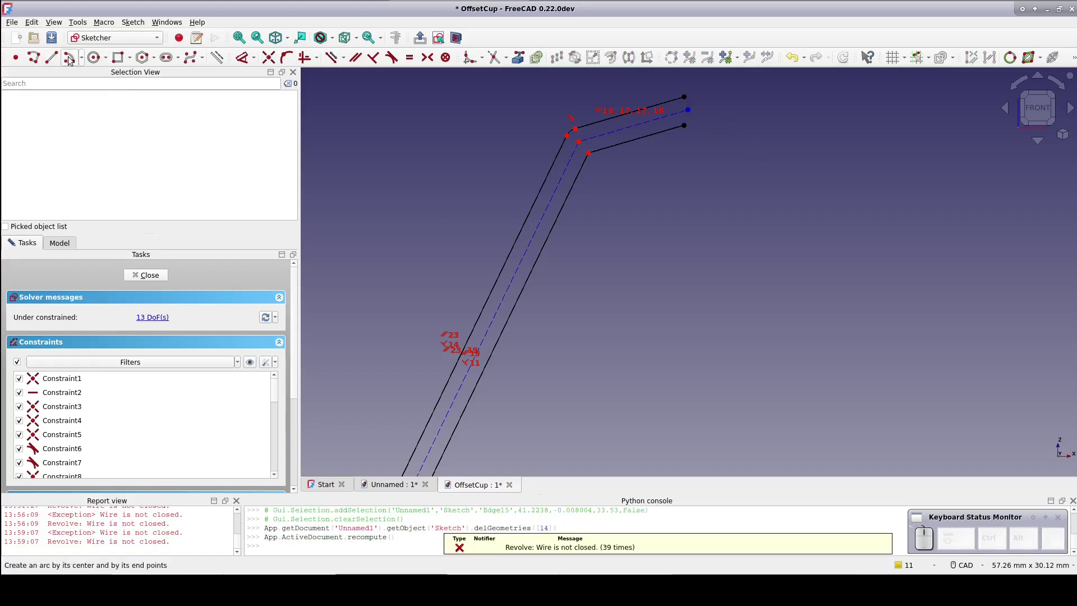
Step: Draw a three-point arc across the lip end and constrain its ends symmetric about the lip centre point
{"action": "left_click", "coordinate": [85, 58]}
{"action": "left_click", "coordinate": [150, 84]}
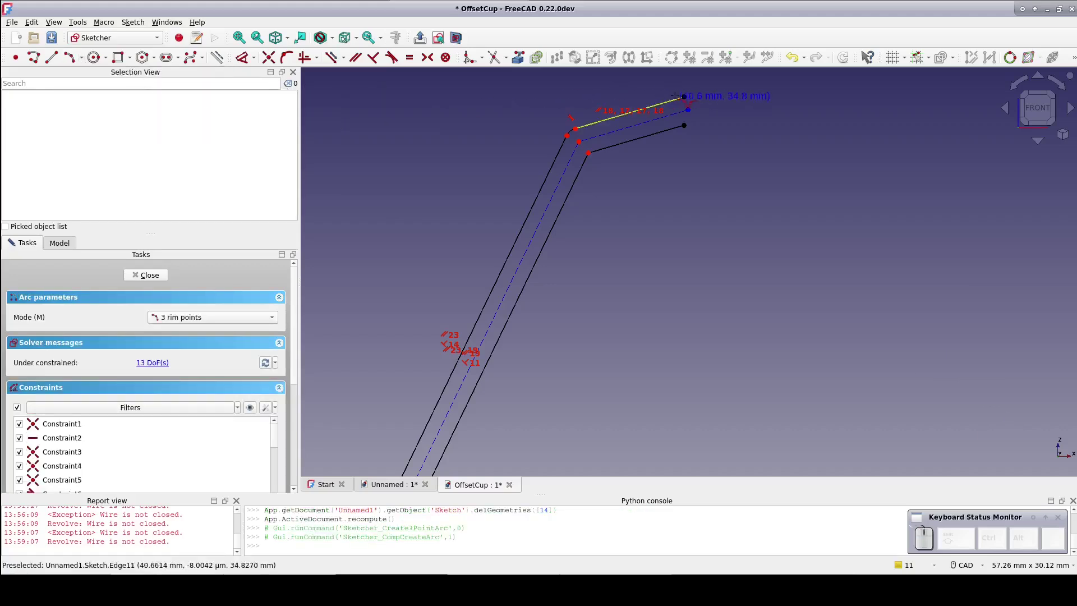
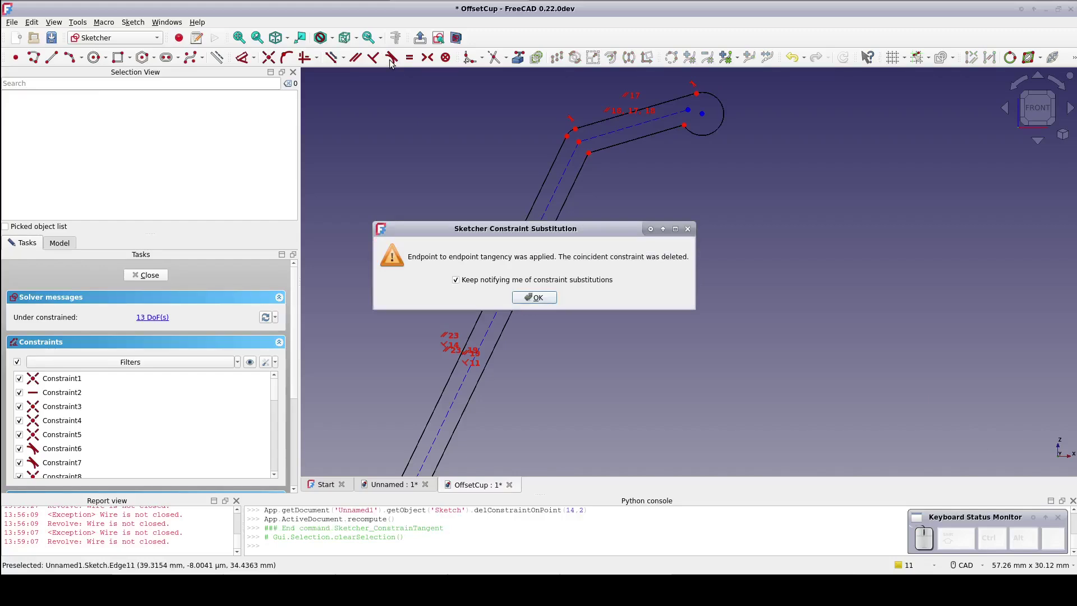
{"action": "left_click", "coordinate": [546, 297]}
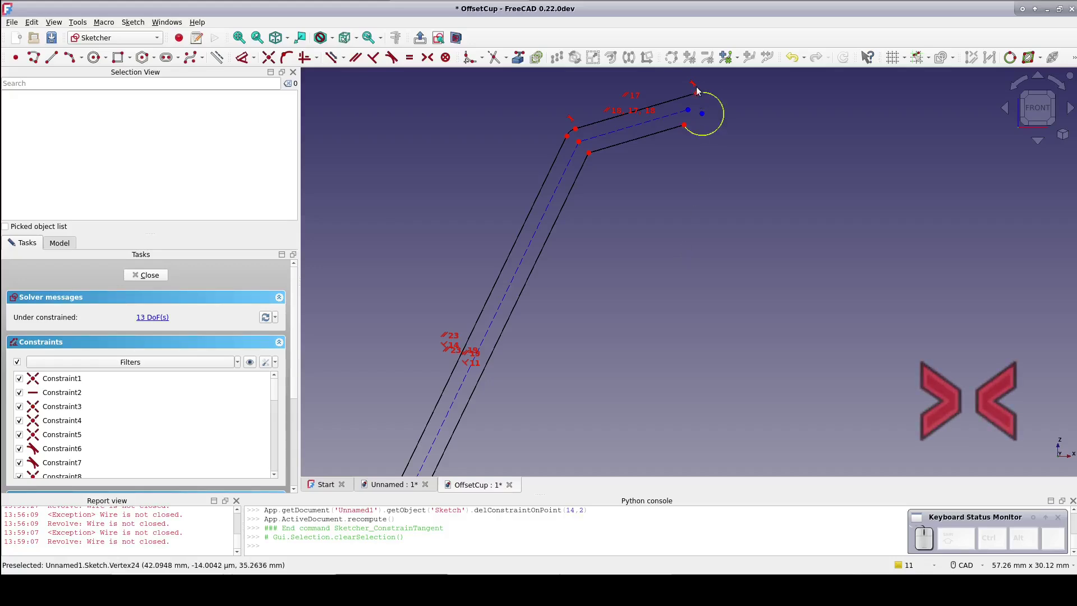
{"action": "left_click", "coordinate": [700, 96]}
{"action": "left_click", "coordinate": [687, 126]}
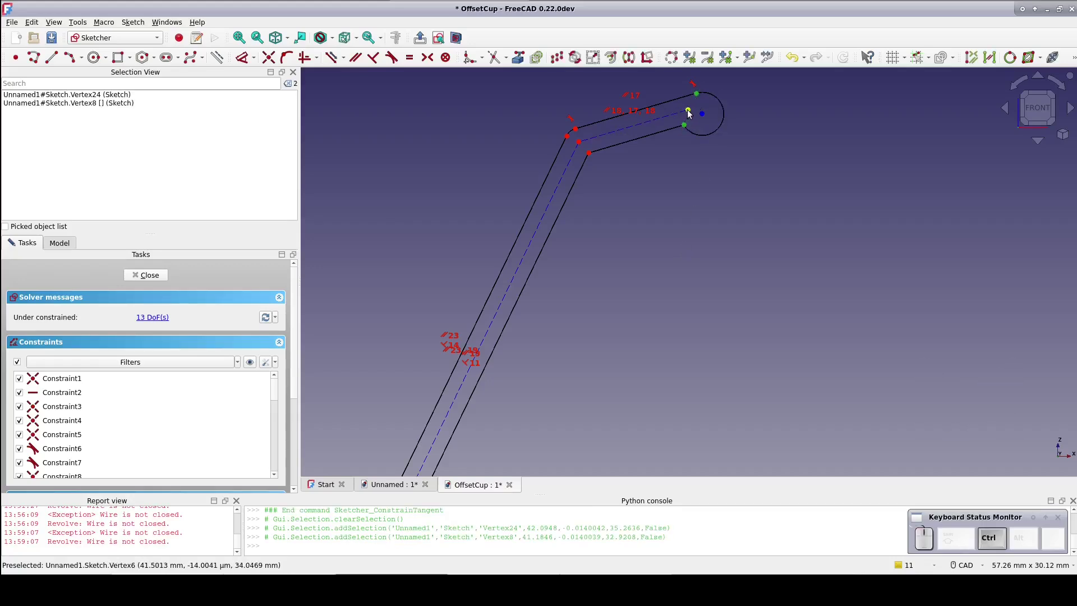
{"action": "left_click", "coordinate": [693, 111]}
{"action": "left_click", "coordinate": [433, 59]}
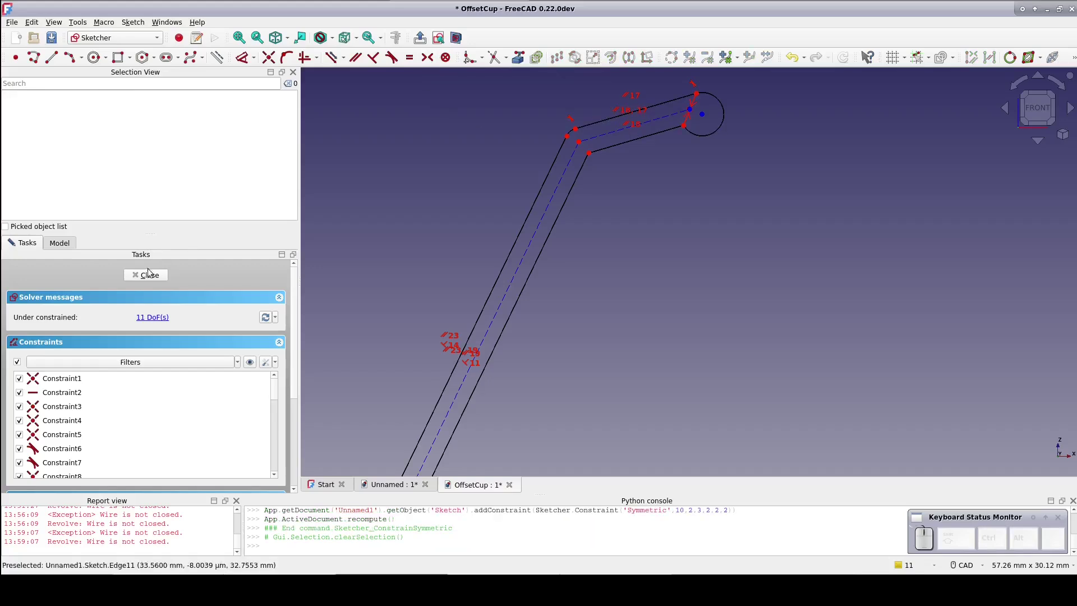
Step: Select the rotated clone Fusion001 and orbit to view the rolled rim profile edge-on
{"action": "left_click", "coordinate": [147, 277]}
{"action": "left_click_drag", "start_coordinate": [549, 389], "coordinate": [504, 356]}
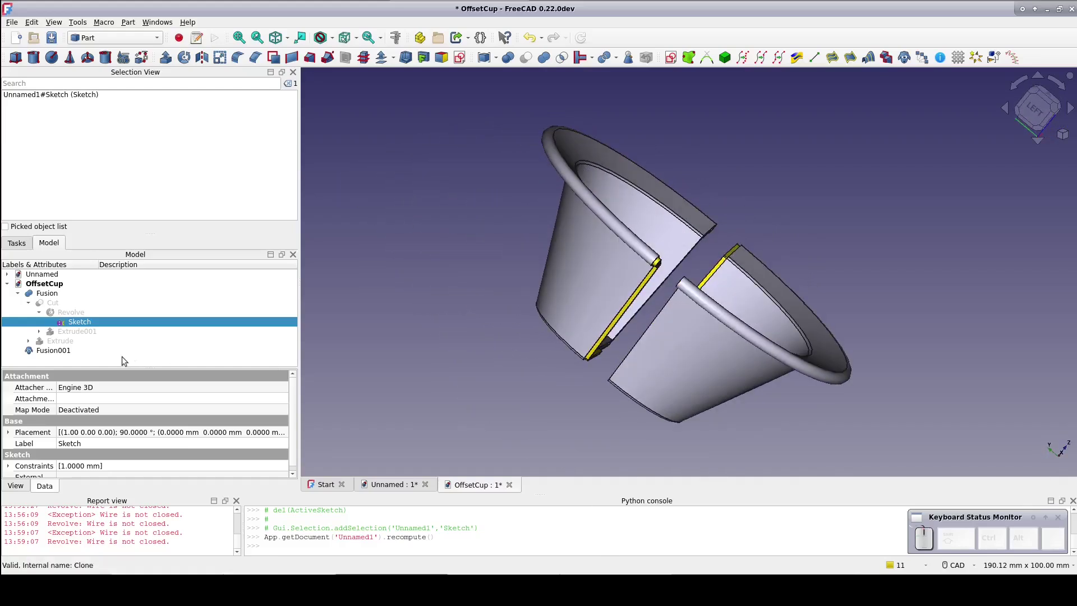